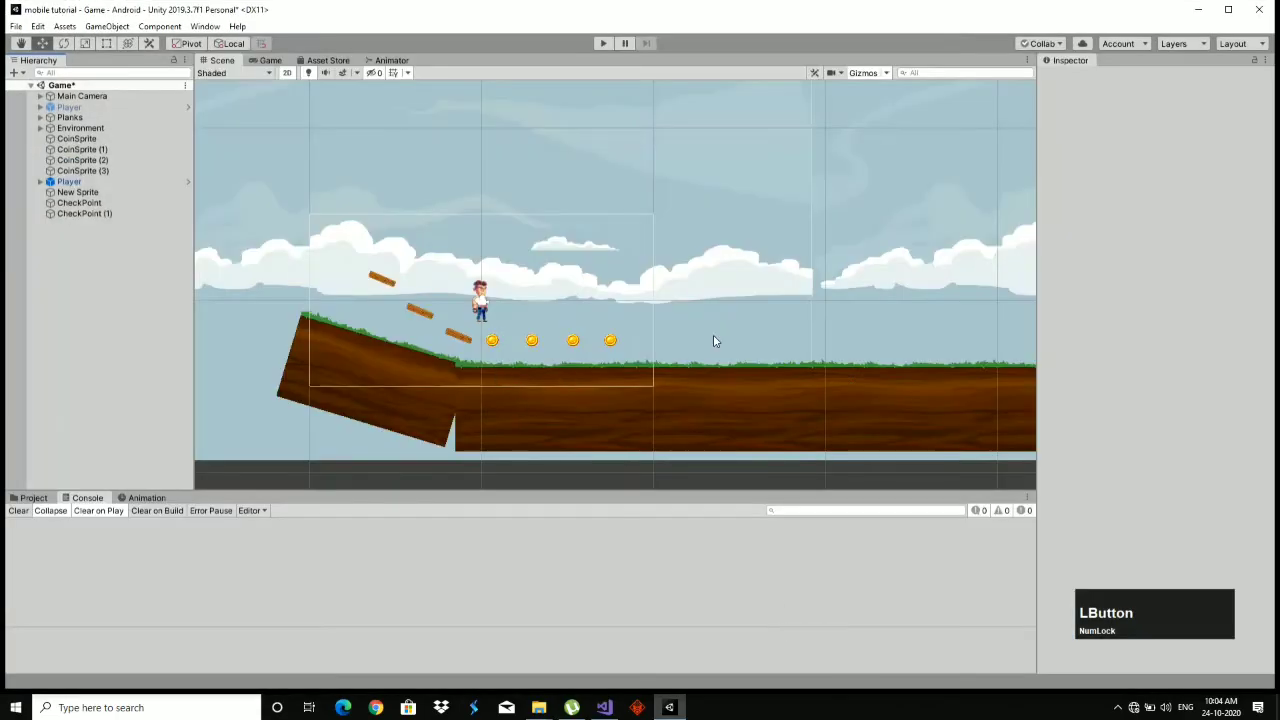
# Select the Player in the Hierarchy to show its Player Movement and Rigidbody 2D components.
pyautogui.scroll(-3)
pyautogui.middleClick(76, 144)
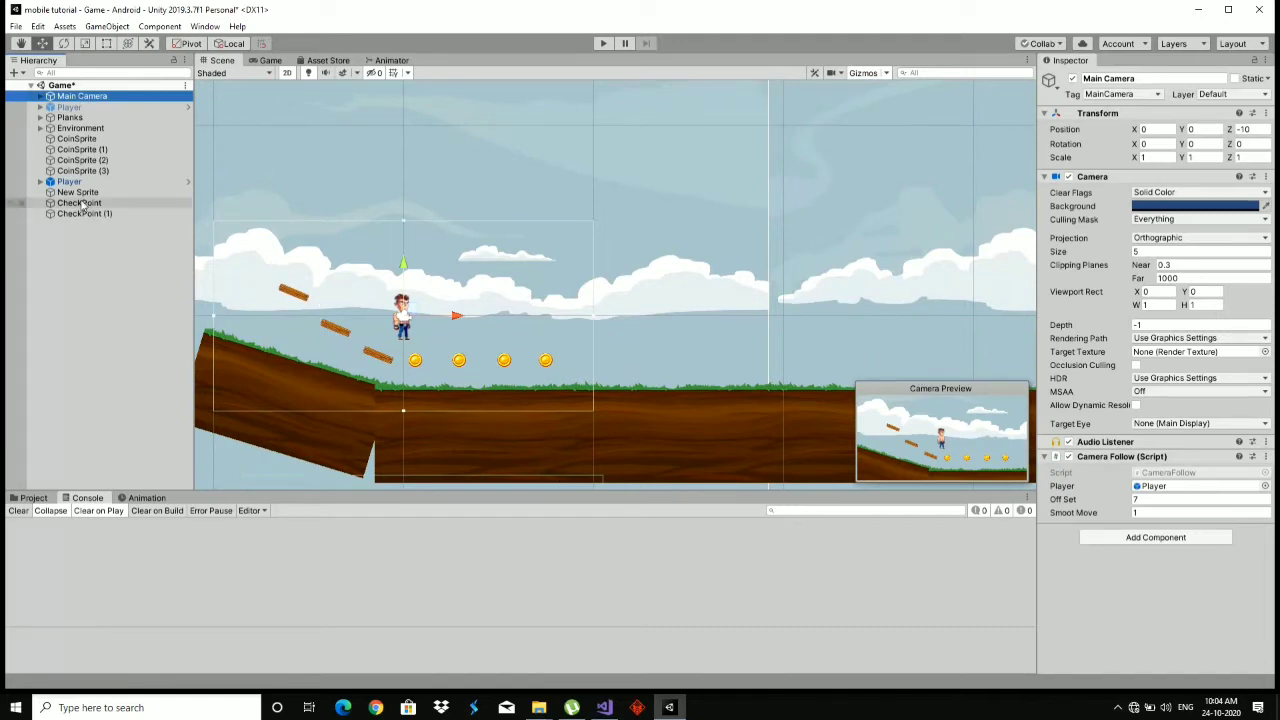
pyautogui.click(83, 180)
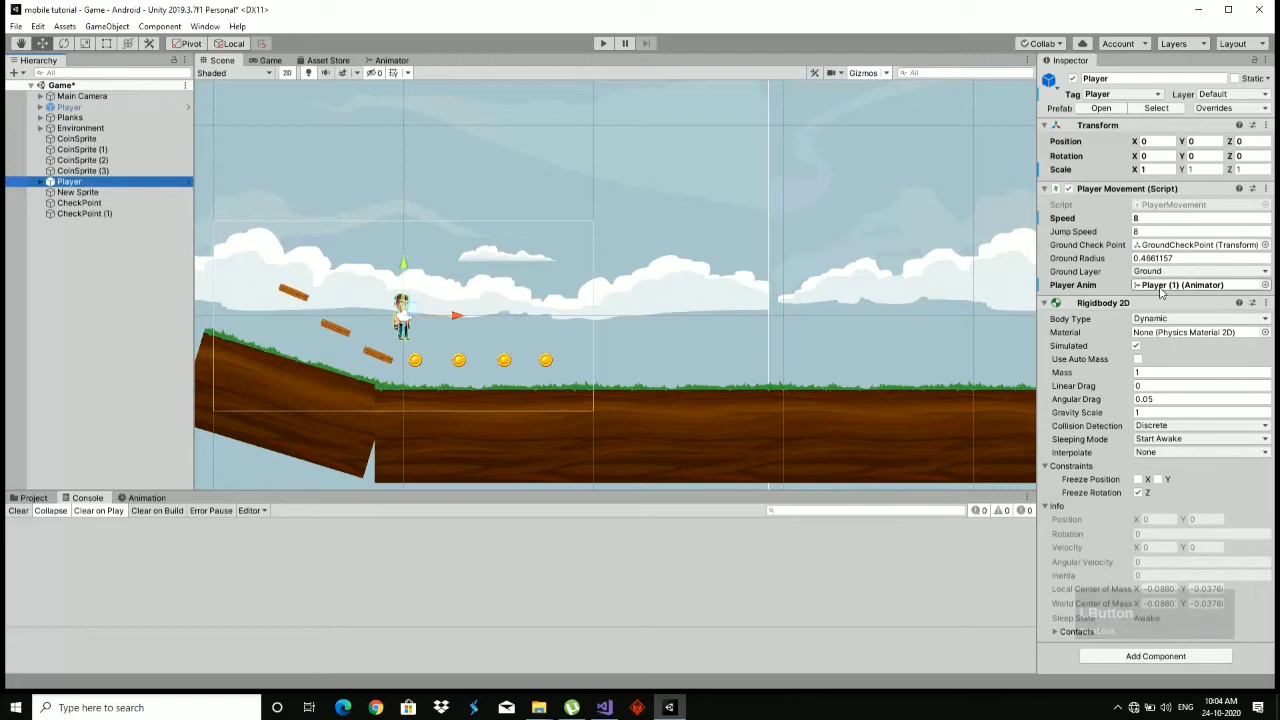
# Declare a public Vector3 RespawnPoint field on line 17 of PlayerMovement.cs.
pyautogui.click(1164, 203)
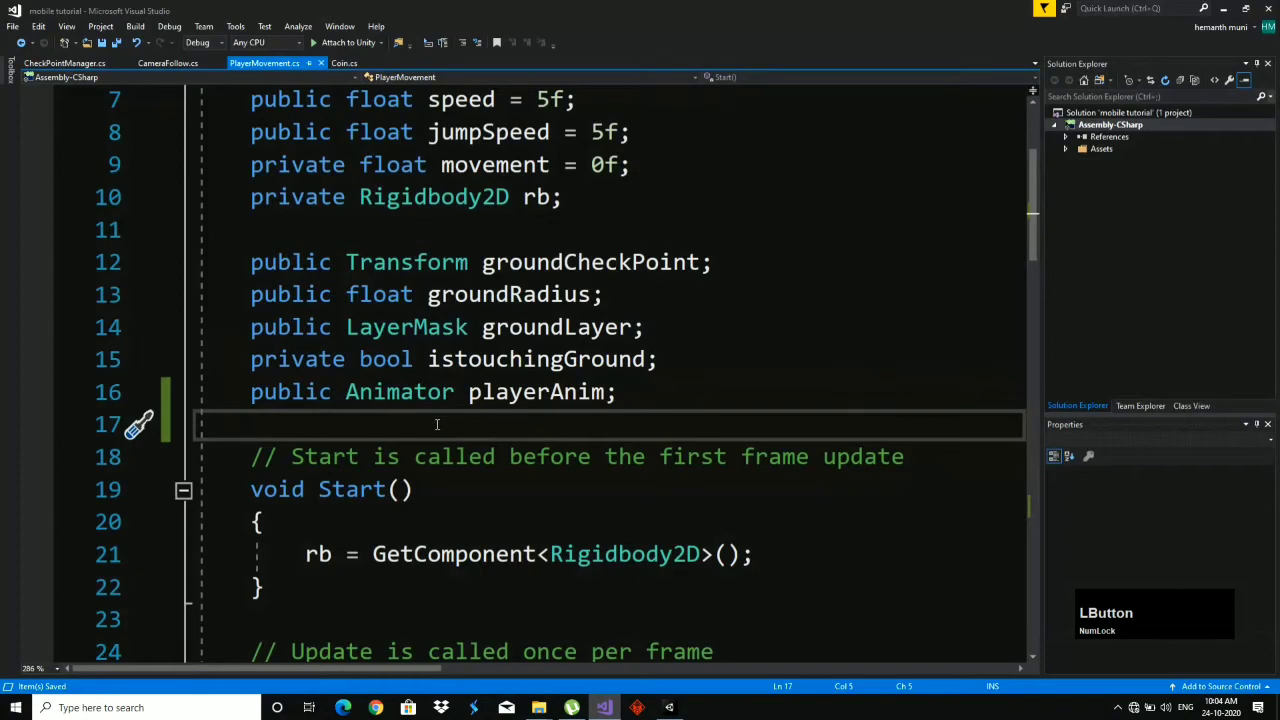
pyautogui.write('pub')
pyautogui.press('Return')
pyautogui.press('space')
pyautogui.write('vec')
pyautogui.press('Return')
pyautogui.press('space')
pyautogui.write('respawnpoint')
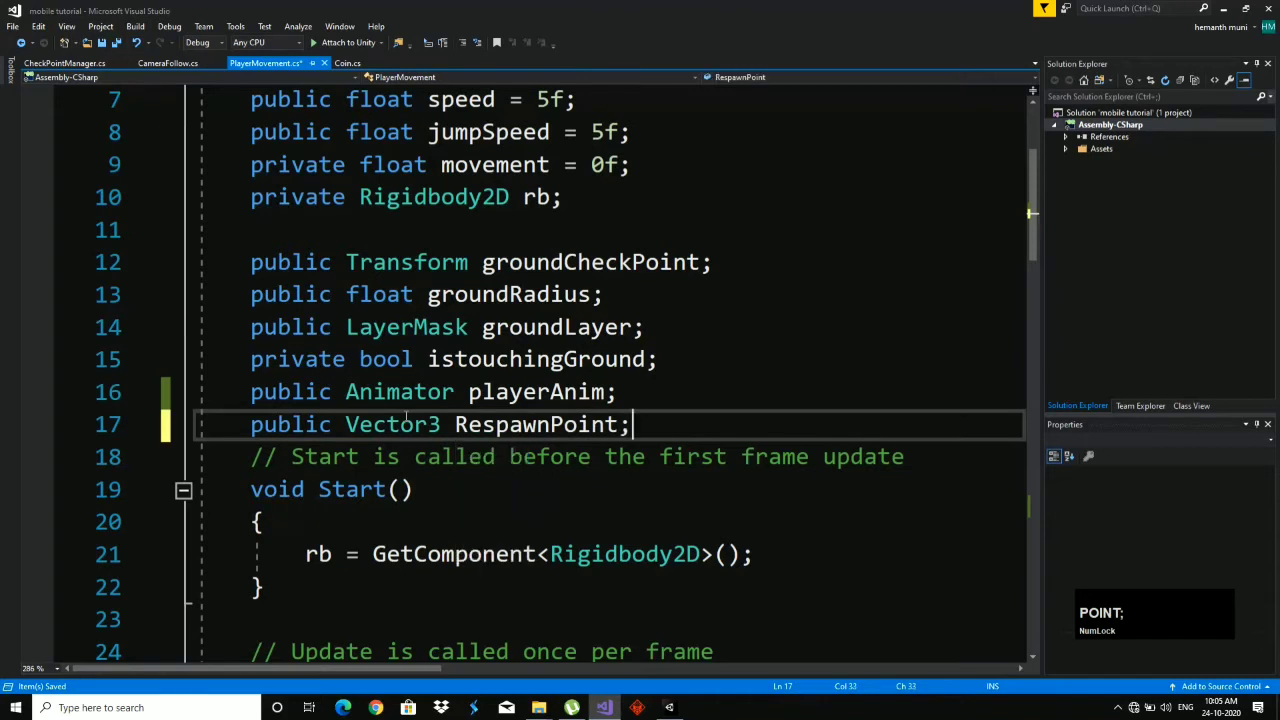
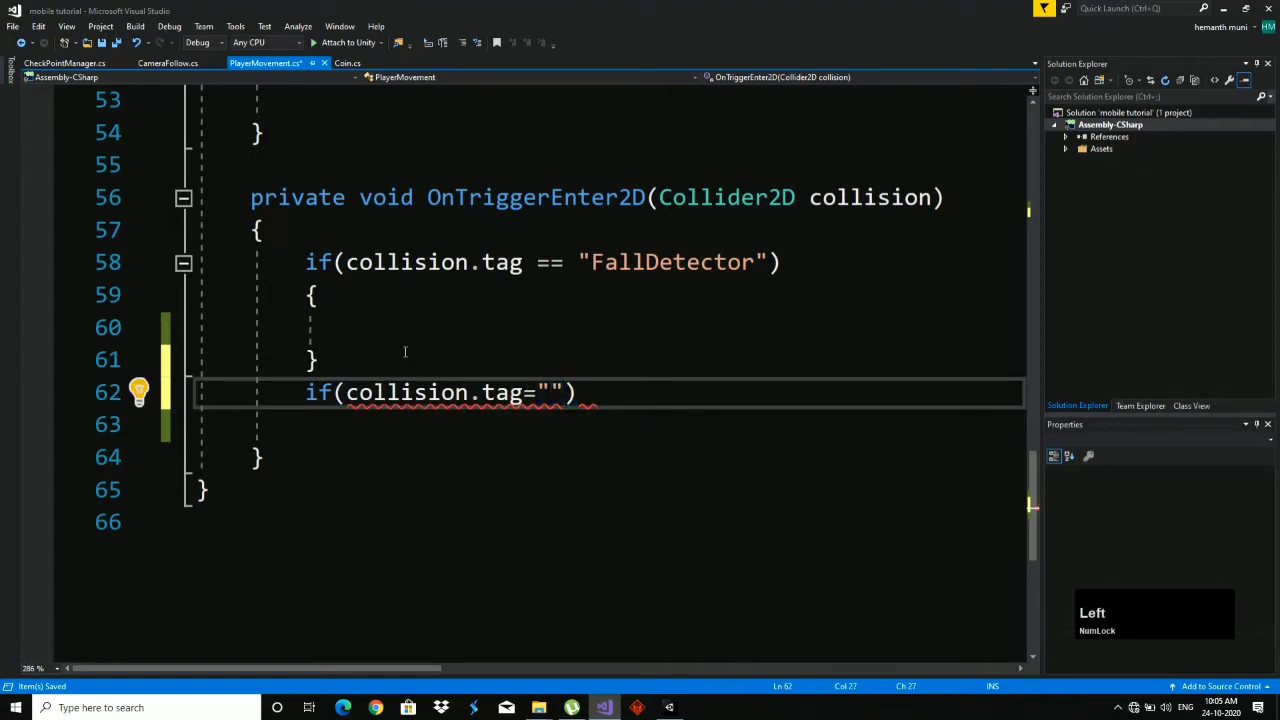
# Correct the condition to == with a braced body and compare against the "CheckPoints" tag.
pyautogui.press('Right')
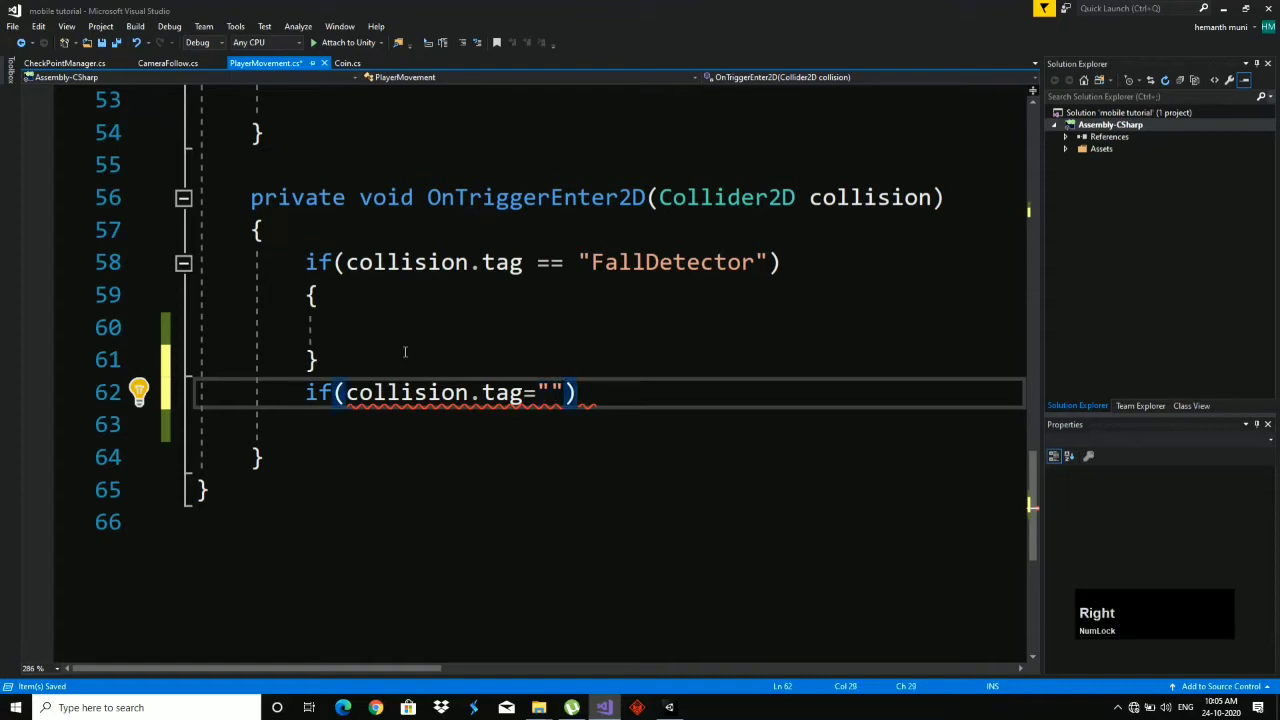
pyautogui.press('Left')
pyautogui.press('=')
pyautogui.press('Right')
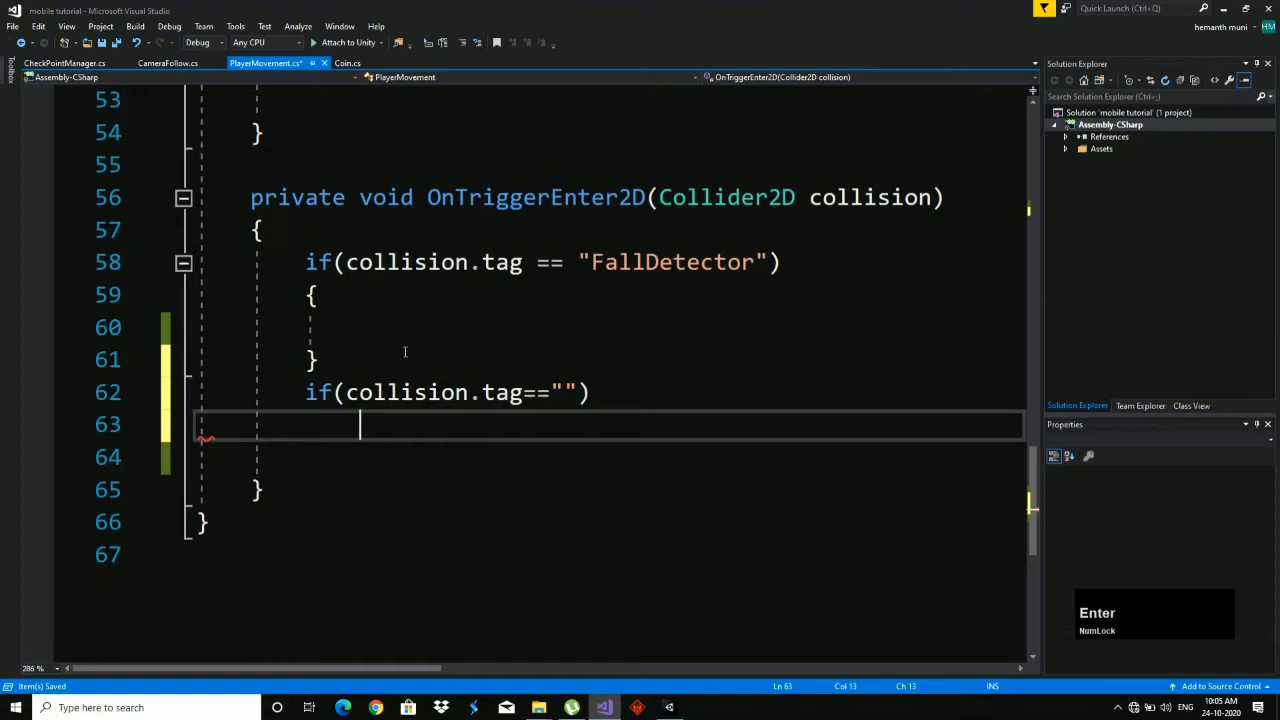
pyautogui.press('[')
pyautogui.press('Return')
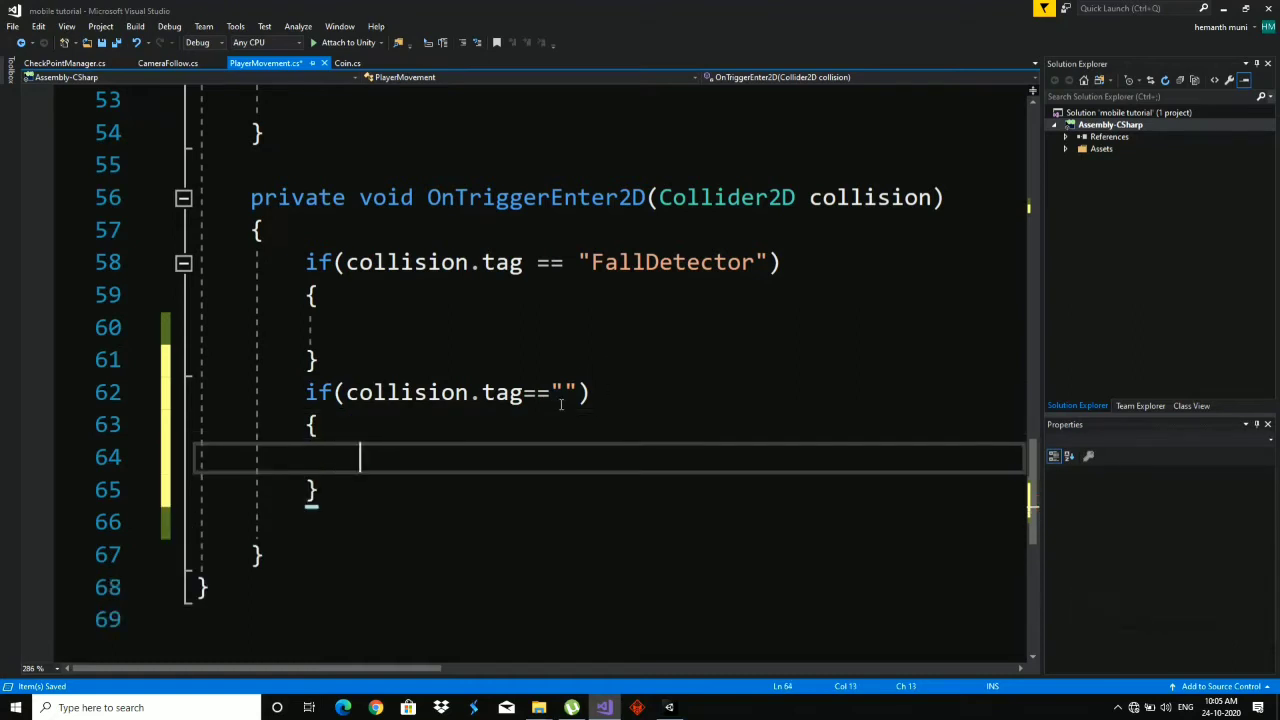
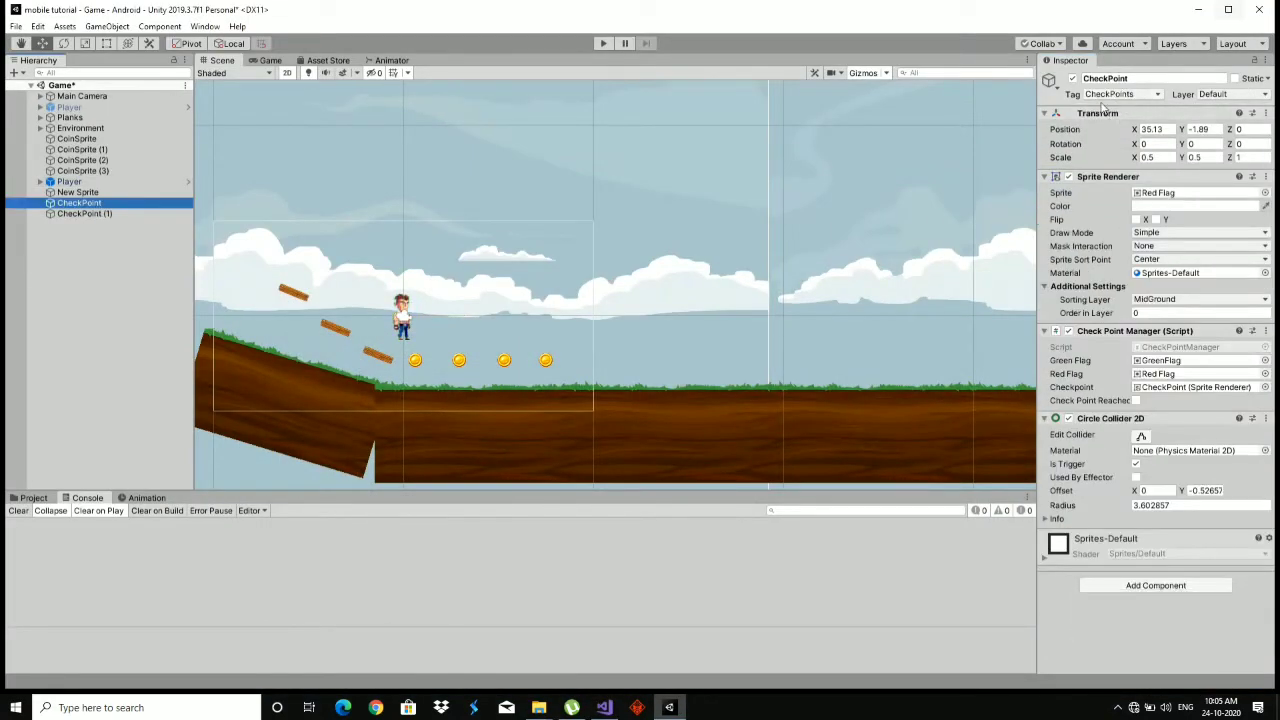
pyautogui.click(613, 696)
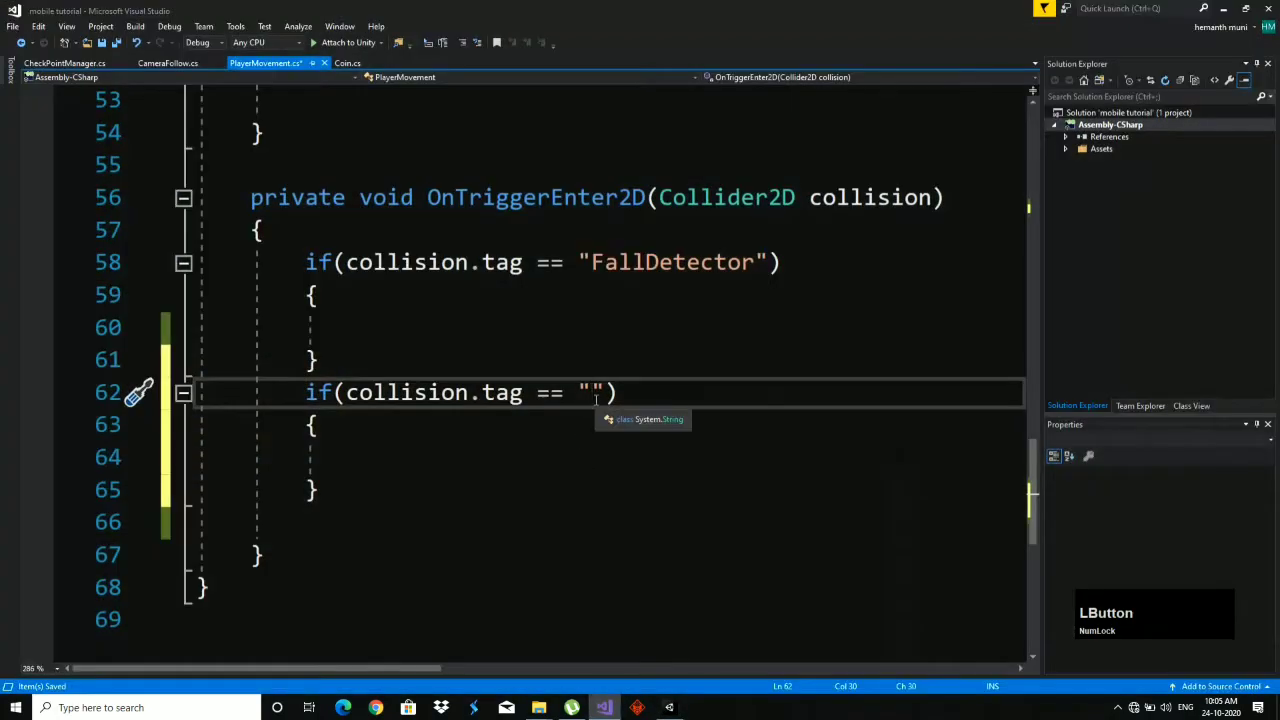
pyautogui.write('checkpoint')
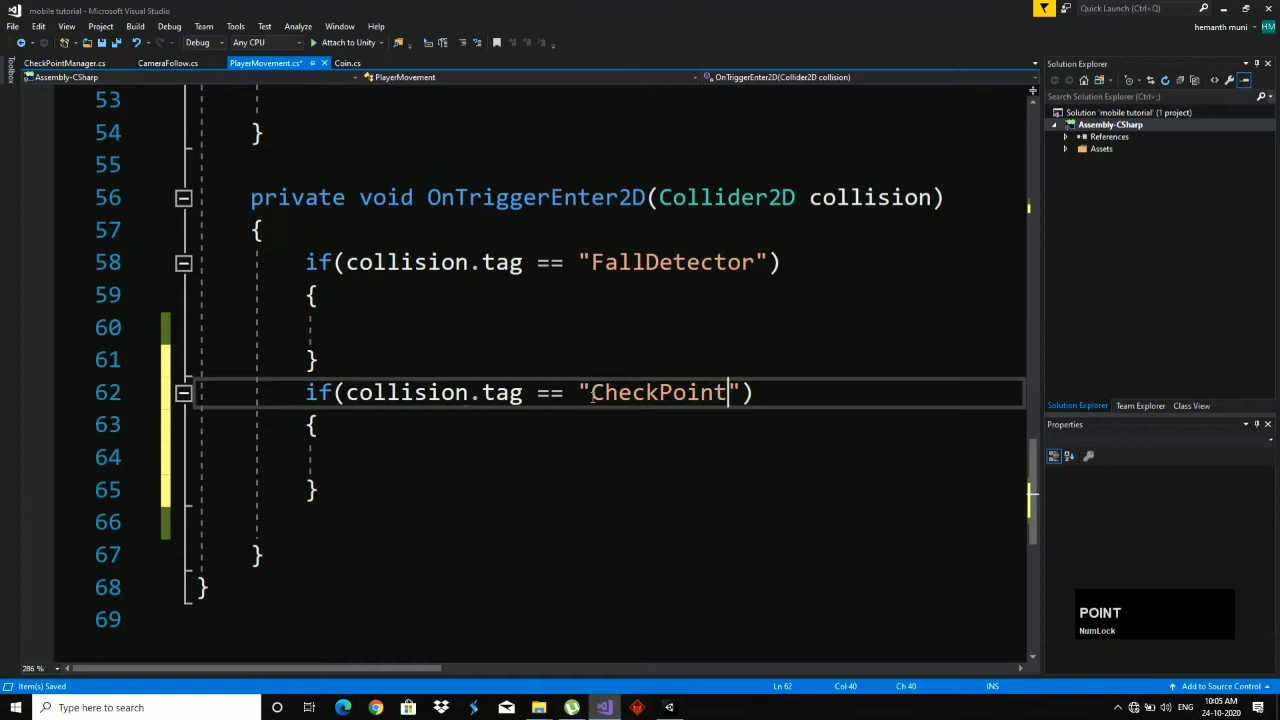
pyautogui.write('POINTS')
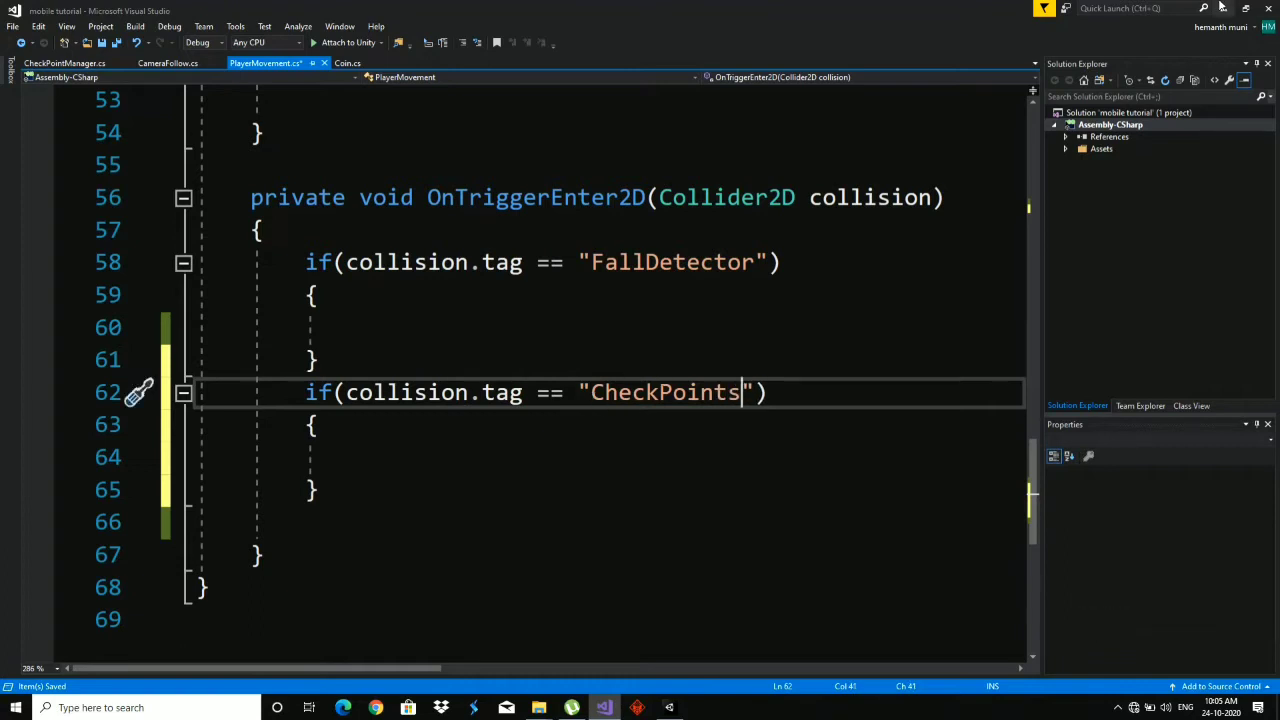
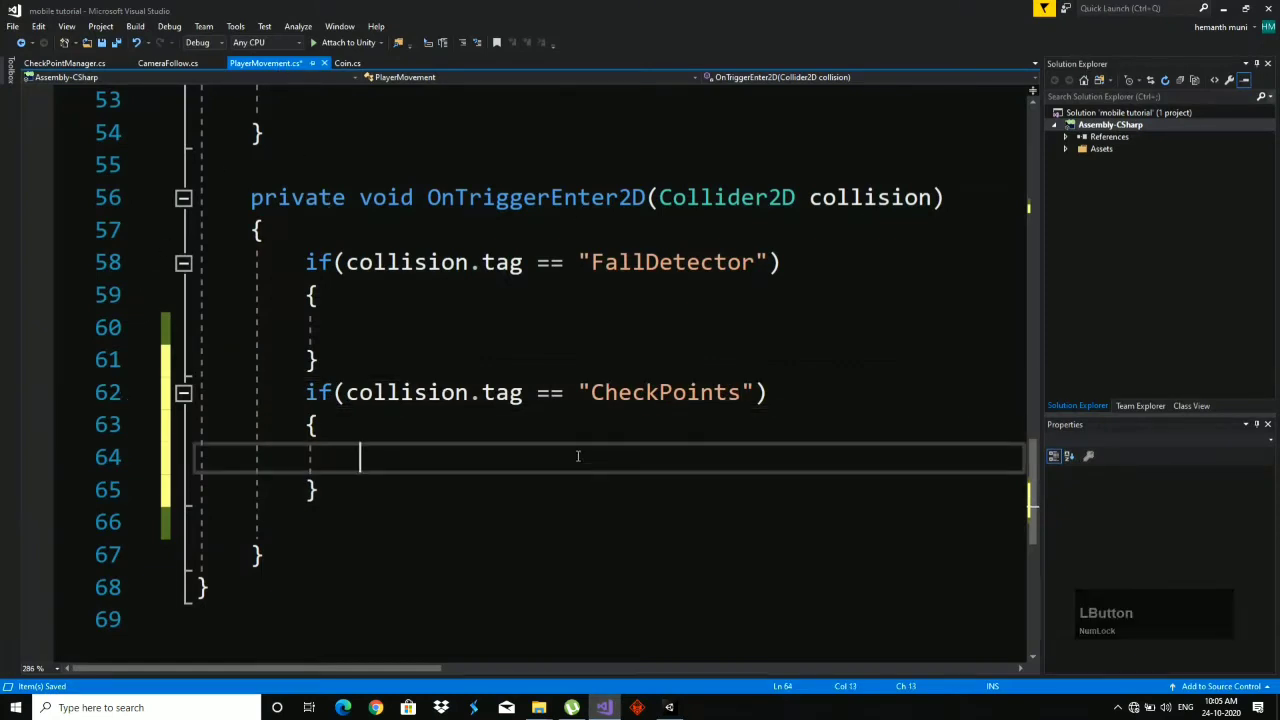
# Inside the CheckPoints block assign RespawnPoint = collision.transform.position.
pyautogui.write('res')
pyautogui.press('Return')
pyautogui.press('=')
pyautogui.write('coll')
pyautogui.press('Return')
pyautogui.write('.tr')
pyautogui.press('Return')
pyautogui.write('.po')
pyautogui.press('Return')
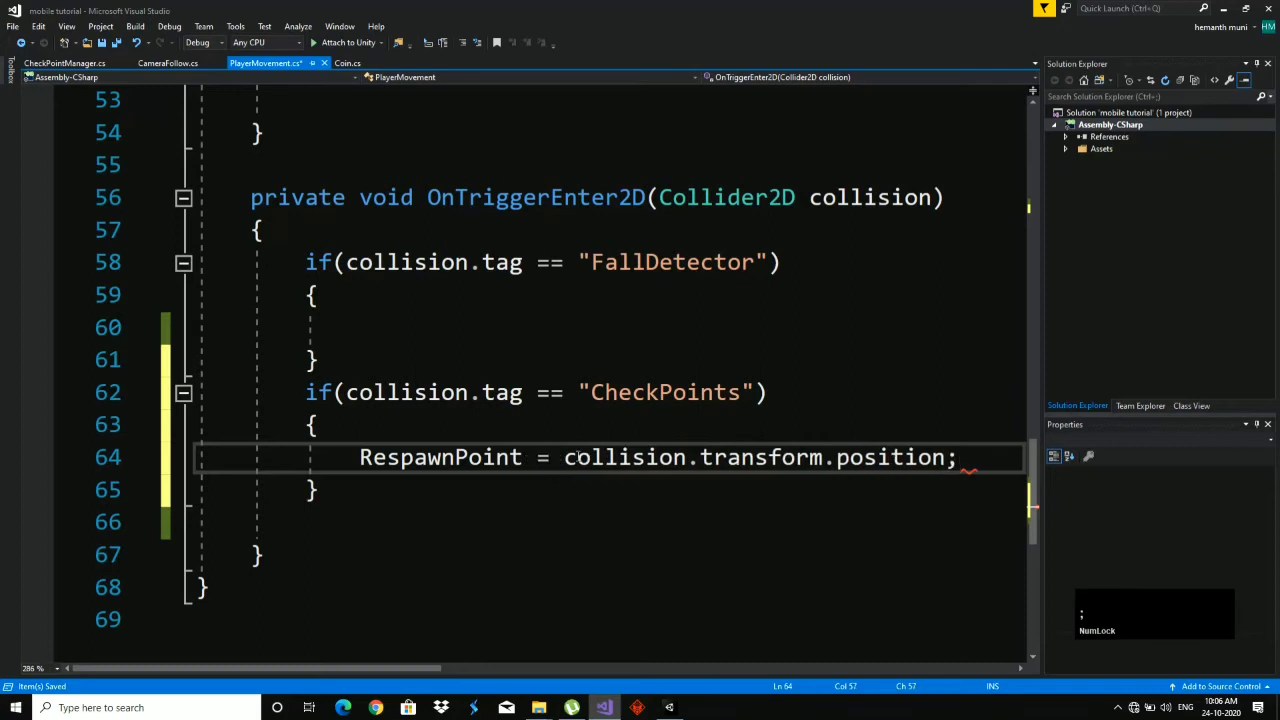
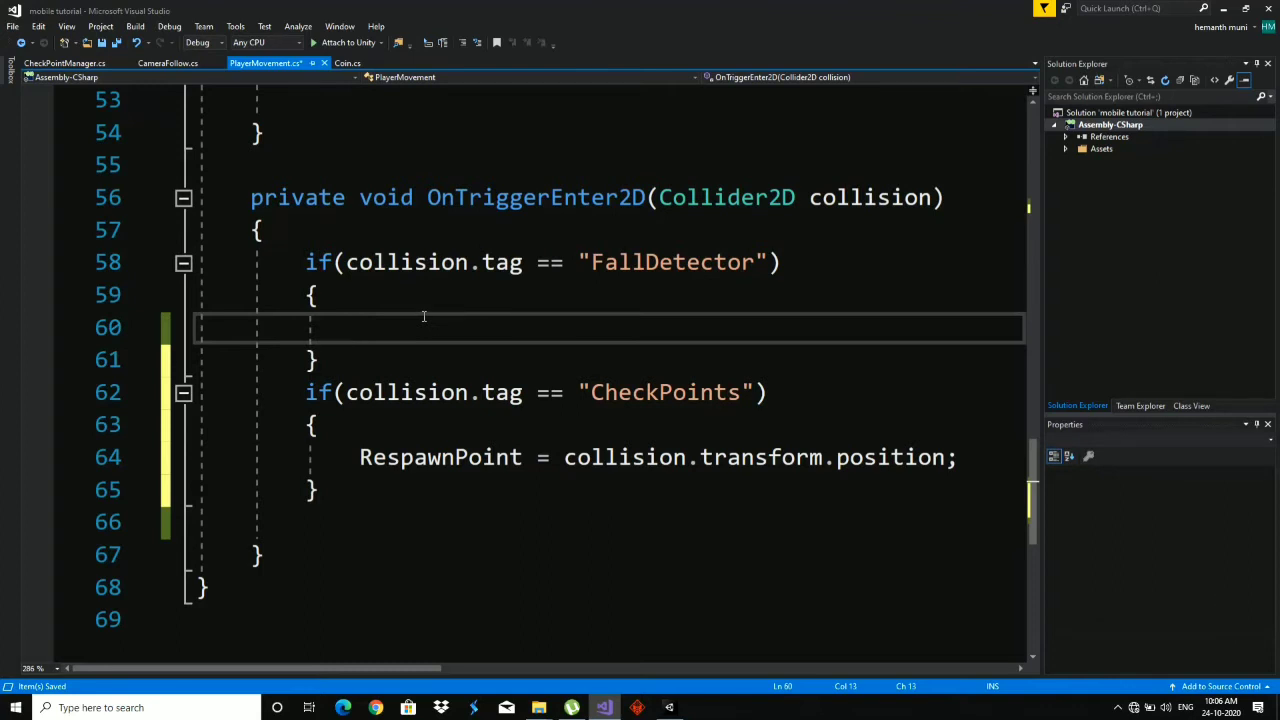
# In the FallDetector block write transform.position = RespawnPoint; and save the script.
pyautogui.write('tr')
pyautogui.press('Return')
pyautogui.write('.po')
pyautogui.press('Return')
pyautogui.press('=')
pyautogui.write('res')
pyautogui.press('Return')
pyautogui.press(';')
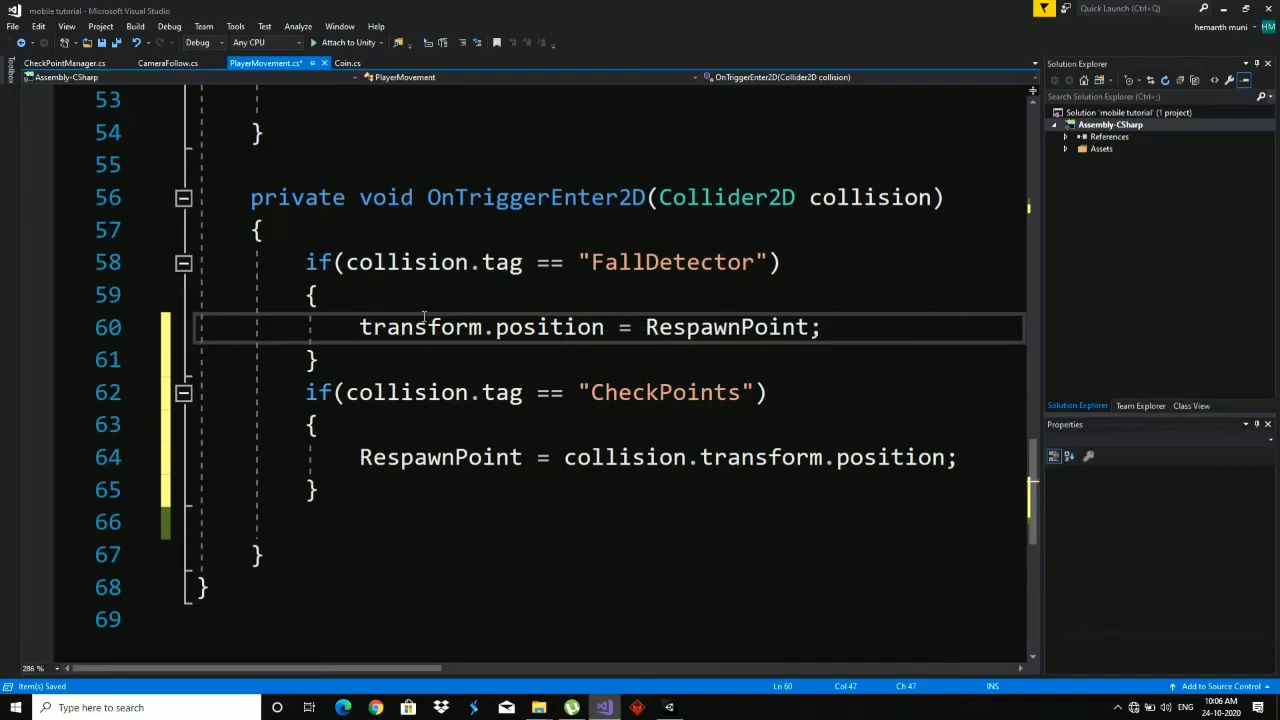
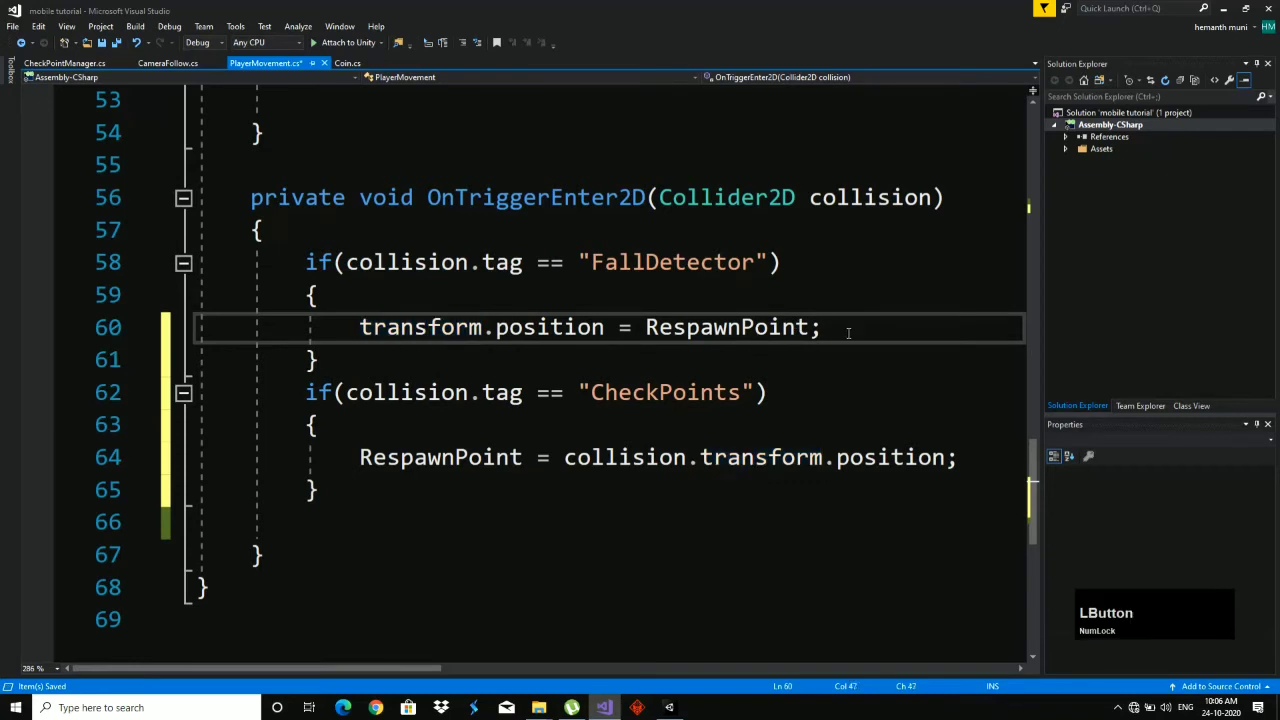
pyautogui.press('s')
pyautogui.scroll(3)
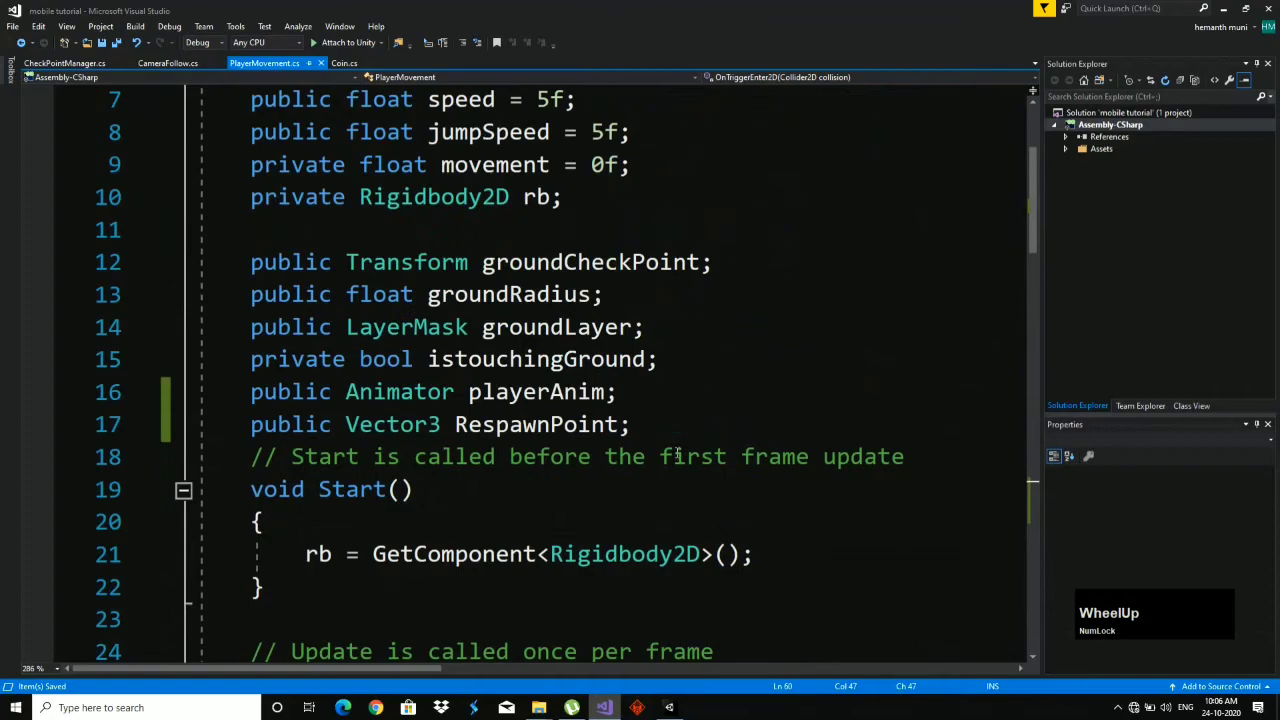
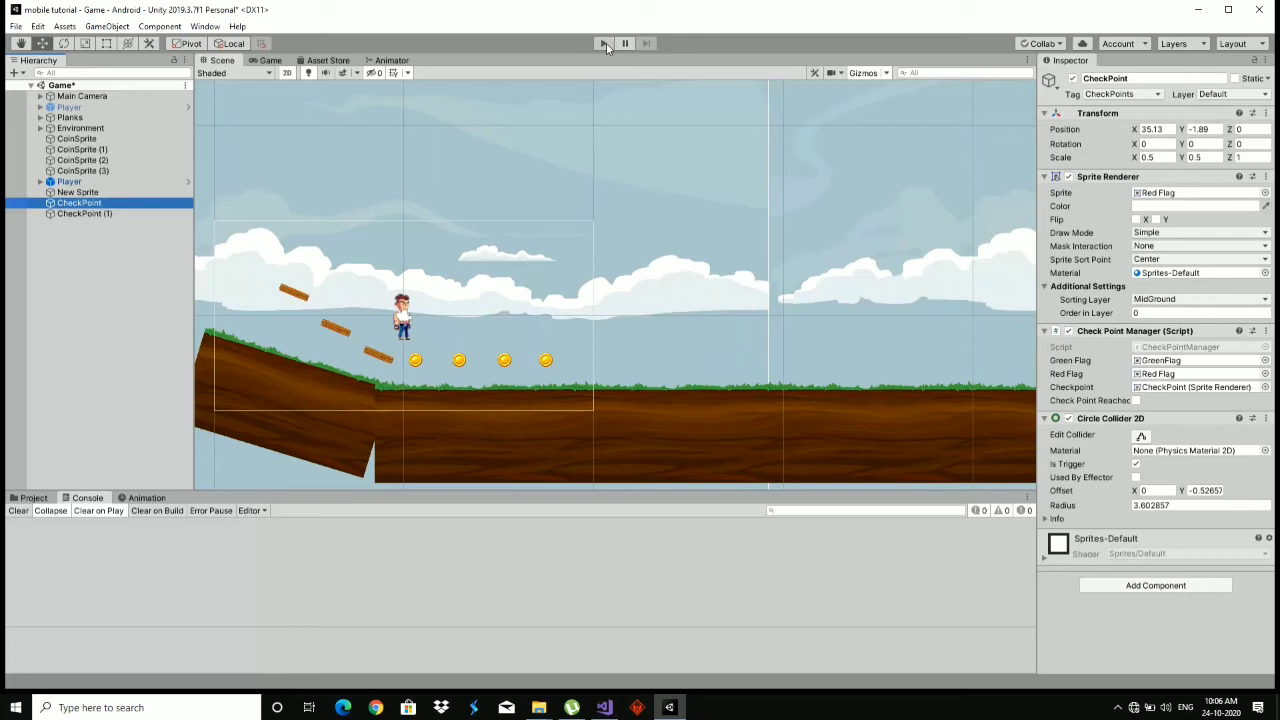
# Start the play-test, walk the player right to the checkpoint flag and pause the game.
pyautogui.click(612, 47)
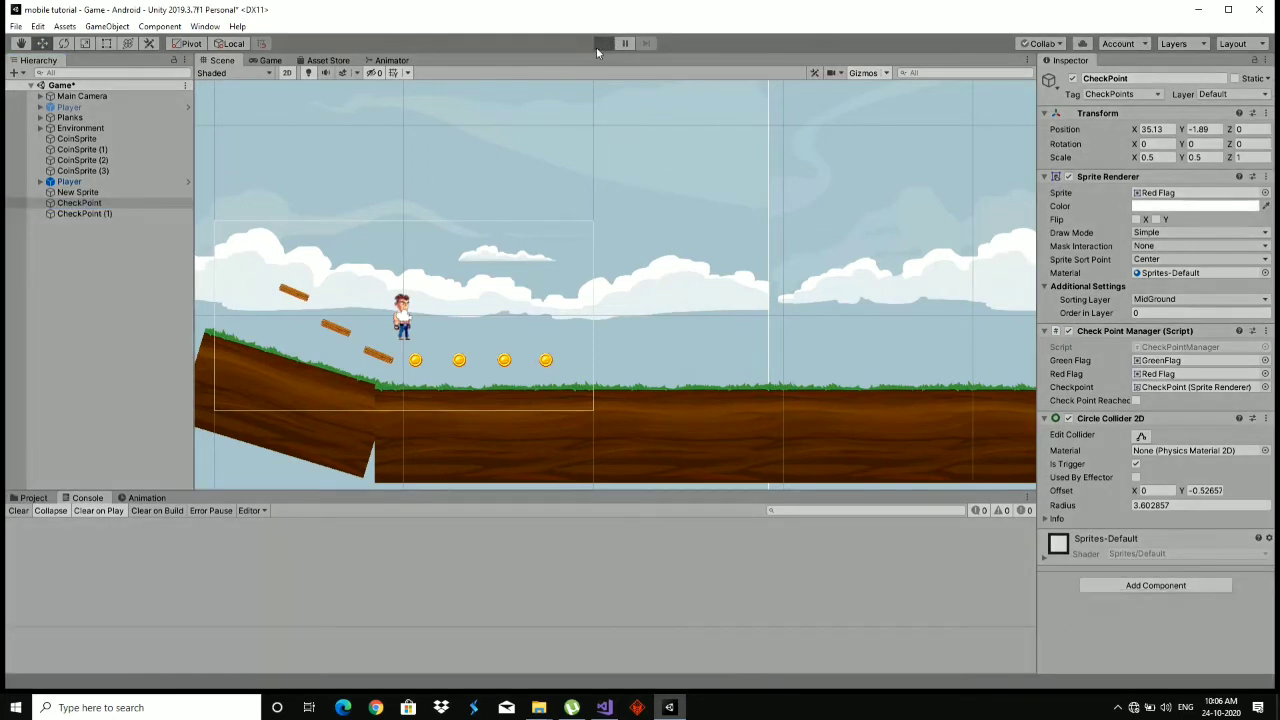
pyautogui.write('dddddddddddddddd')
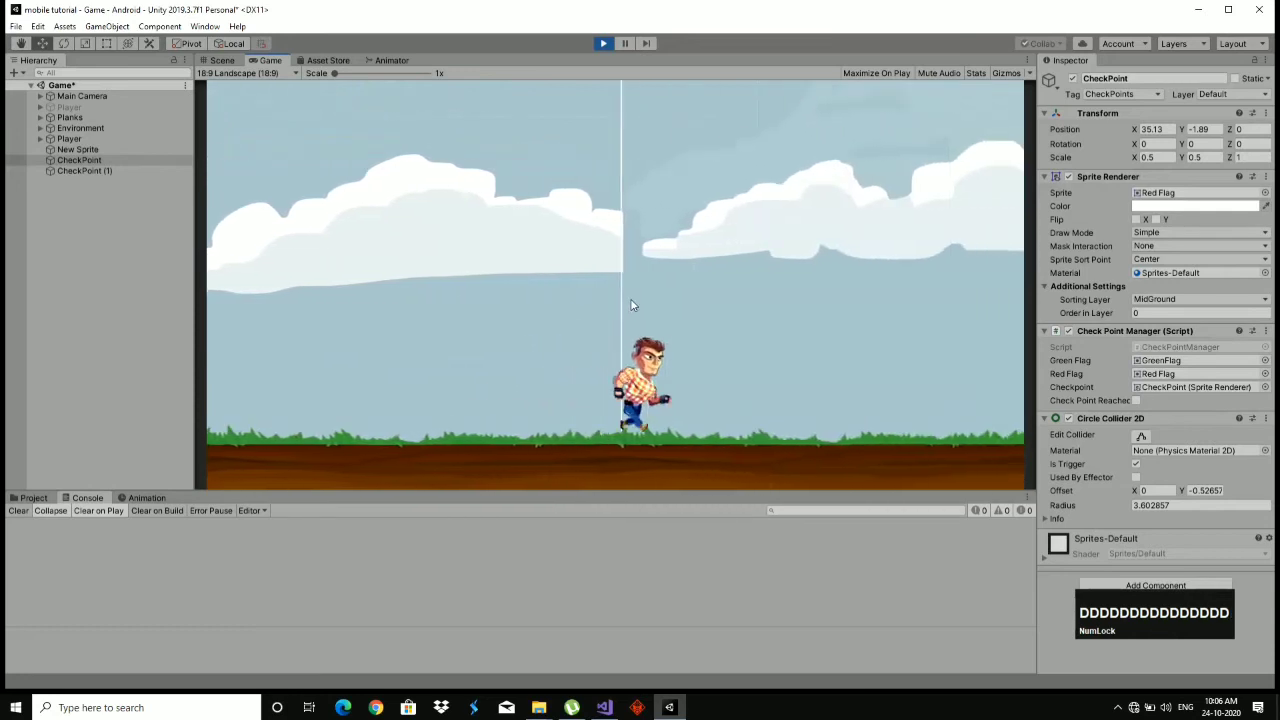
pyautogui.write('d')
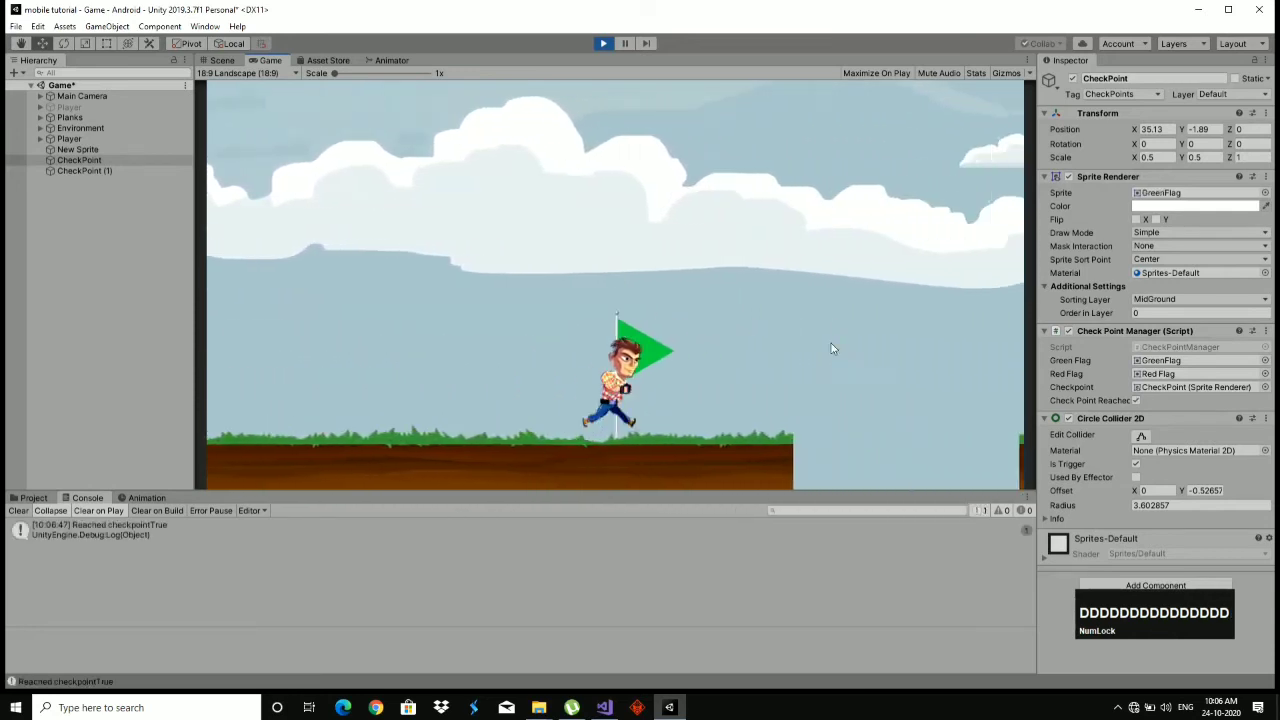
pyautogui.write('dddddddd')
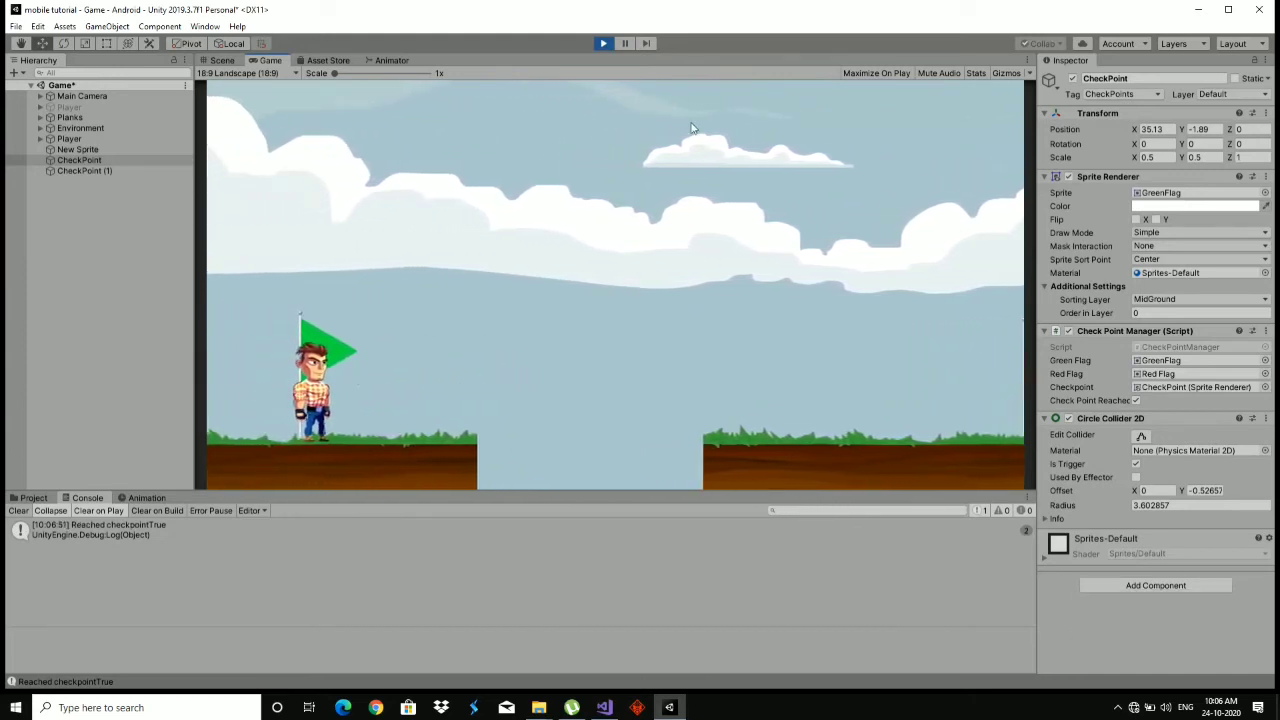
pyautogui.write('ddddd')
pyautogui.click(631, 50)
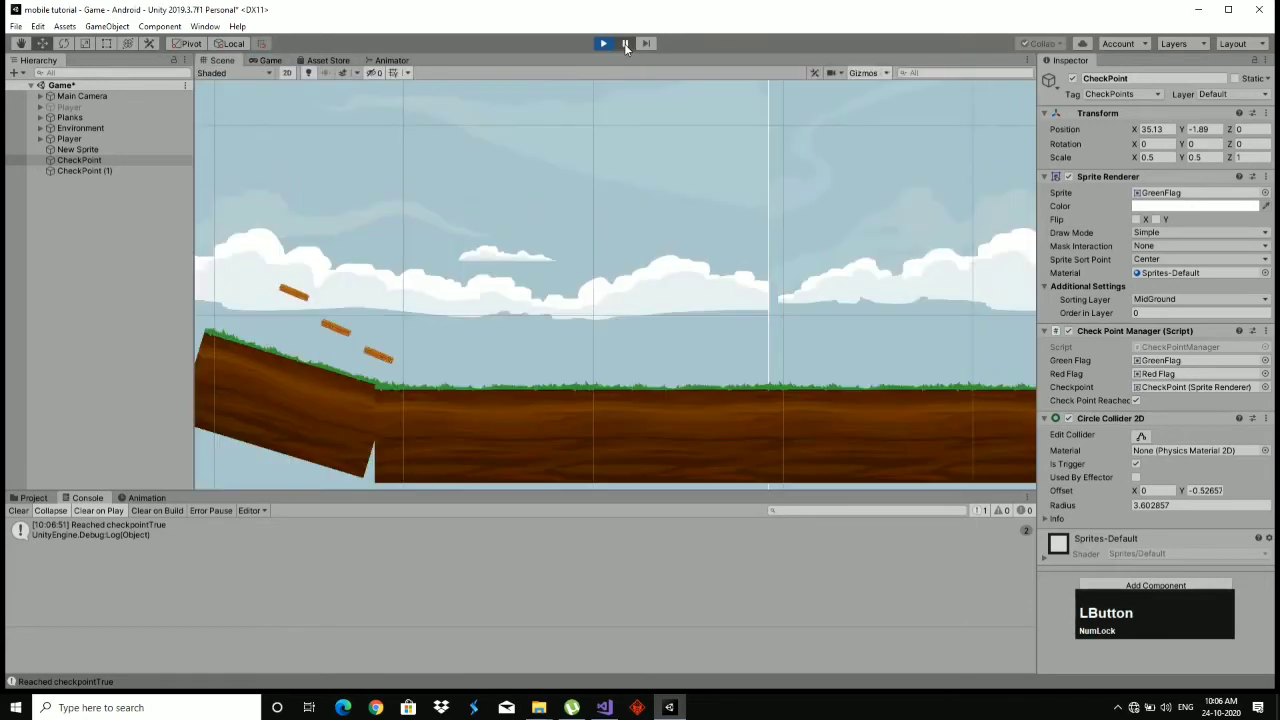
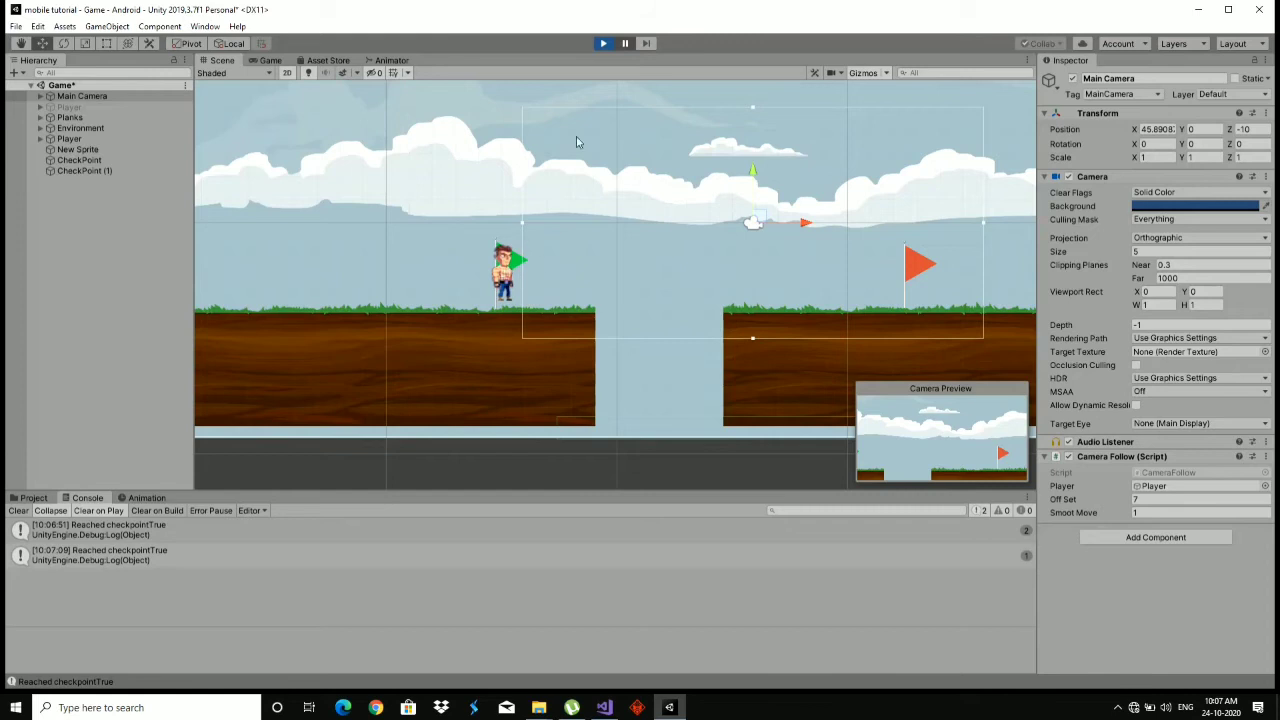
# Resume, jump the player around the ledges to test respawning, then stop the game.
pyautogui.click(633, 46)
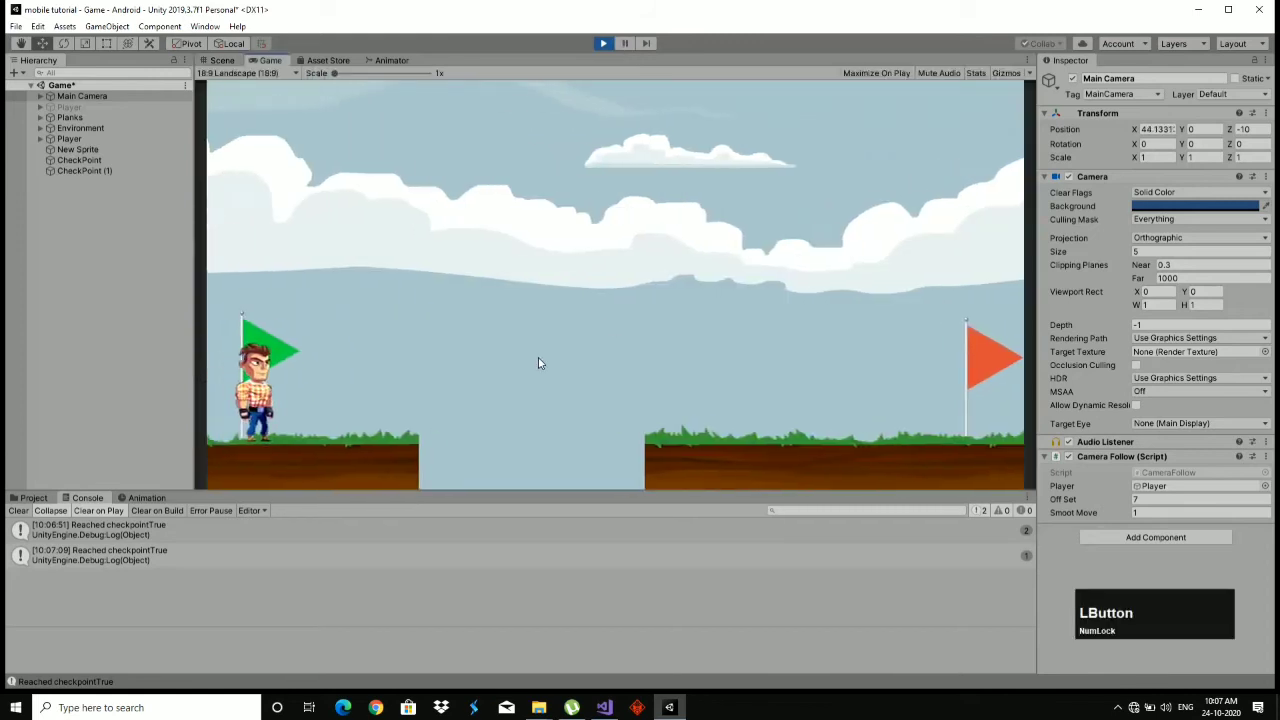
pyautogui.press('d')
pyautogui.press('space')
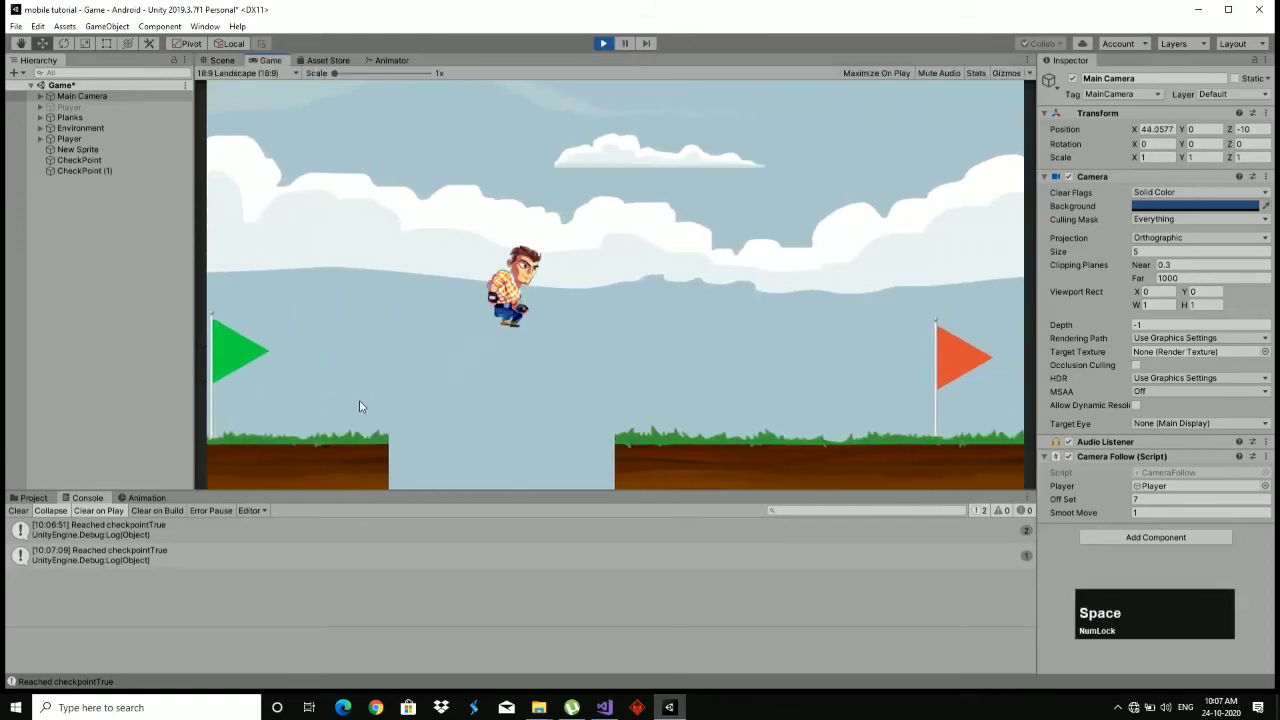
pyautogui.press('a')
pyautogui.write('aaaaaaaaa')
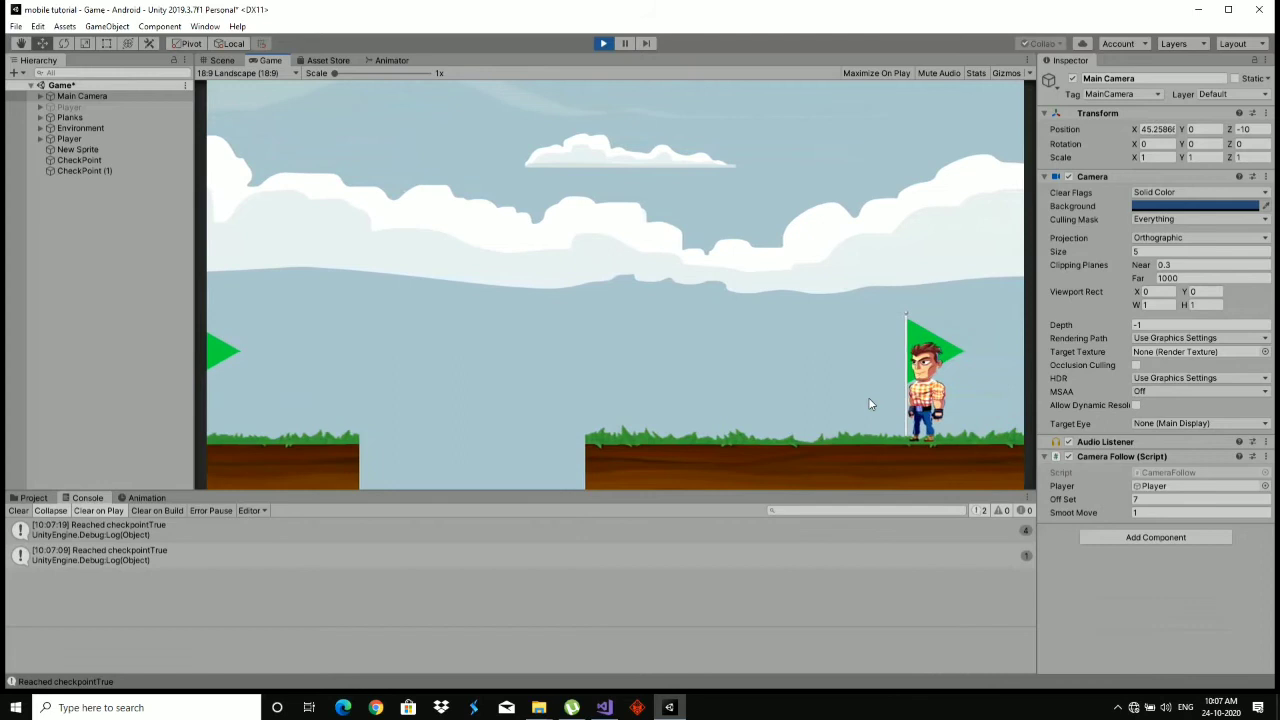
pyautogui.write('d')
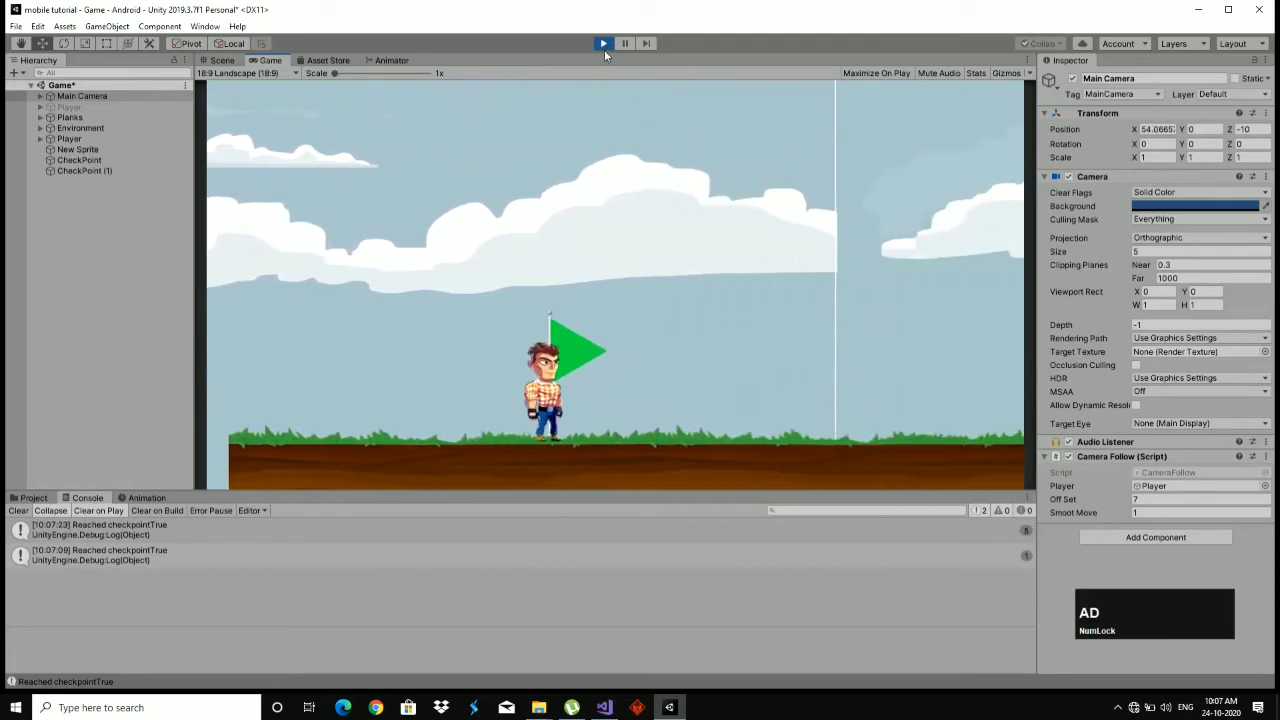
pyautogui.click(615, 41)
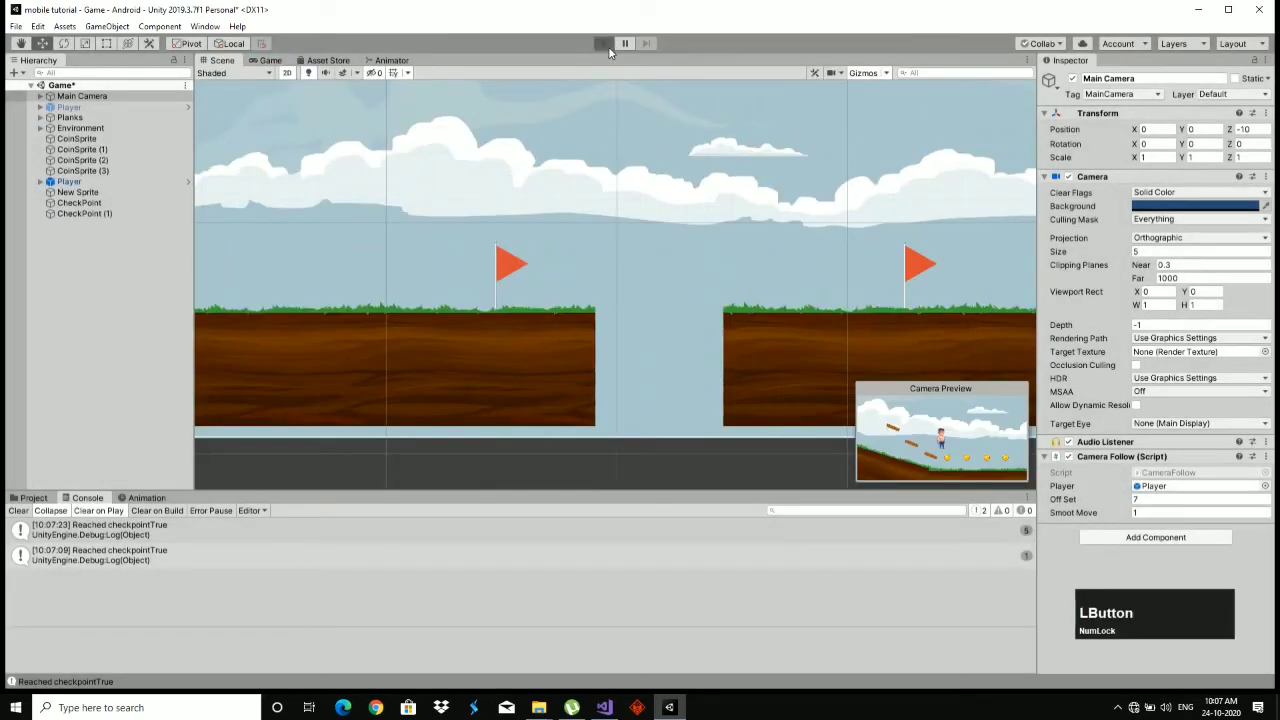
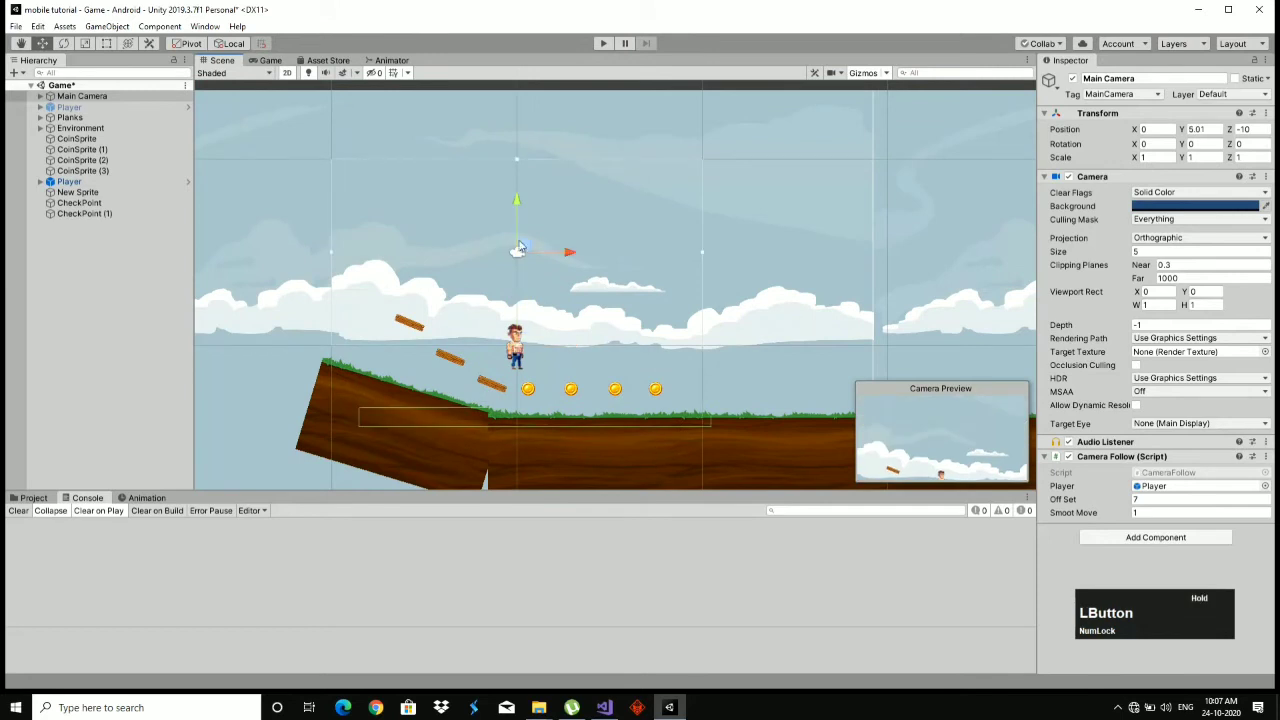
# Select Player and Main Camera together, move them above the first plank and start a play-test.
pyautogui.press('z')
pyautogui.click(524, 347)
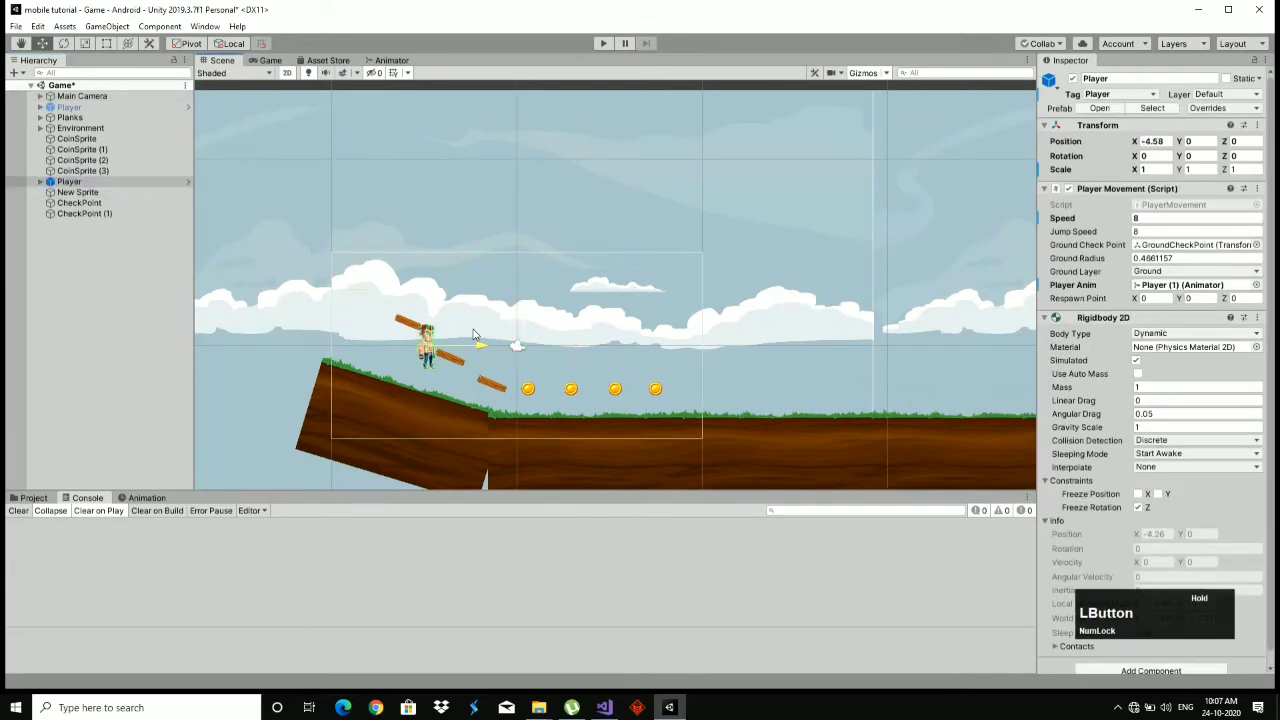
pyautogui.press('z')
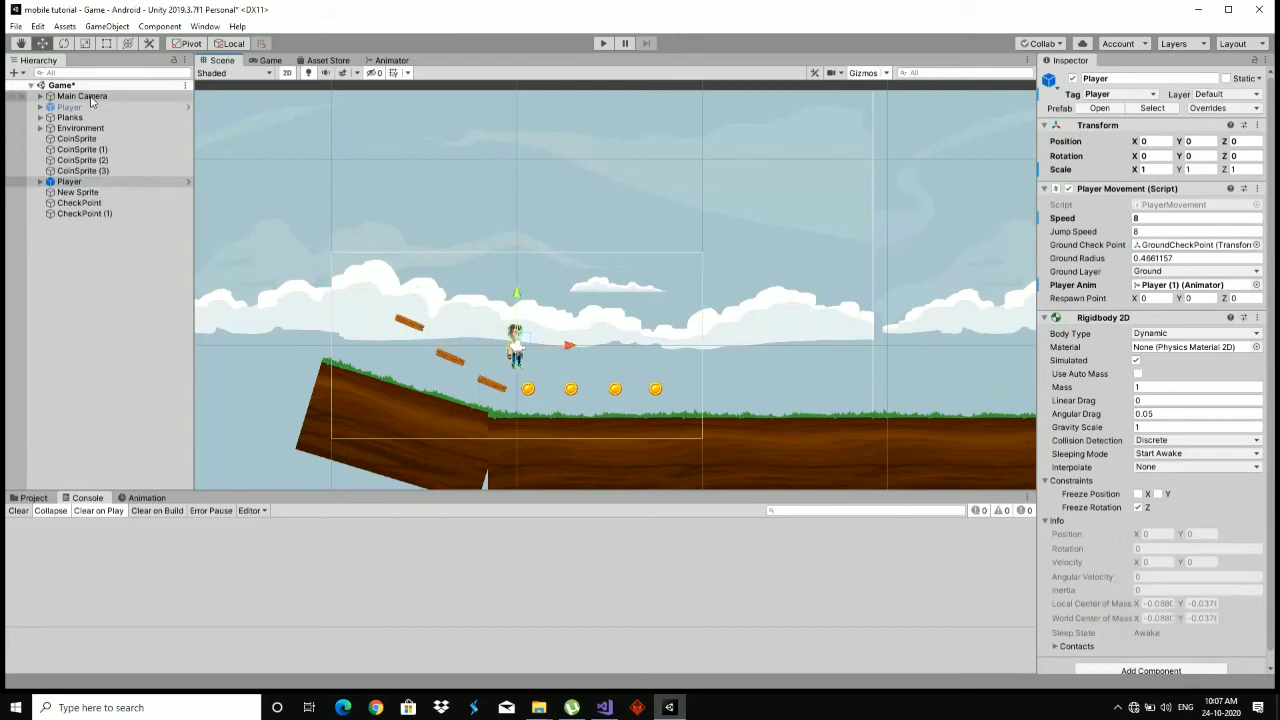
pyautogui.press('ctrl+Num_Lock')
pyautogui.click(523, 347)
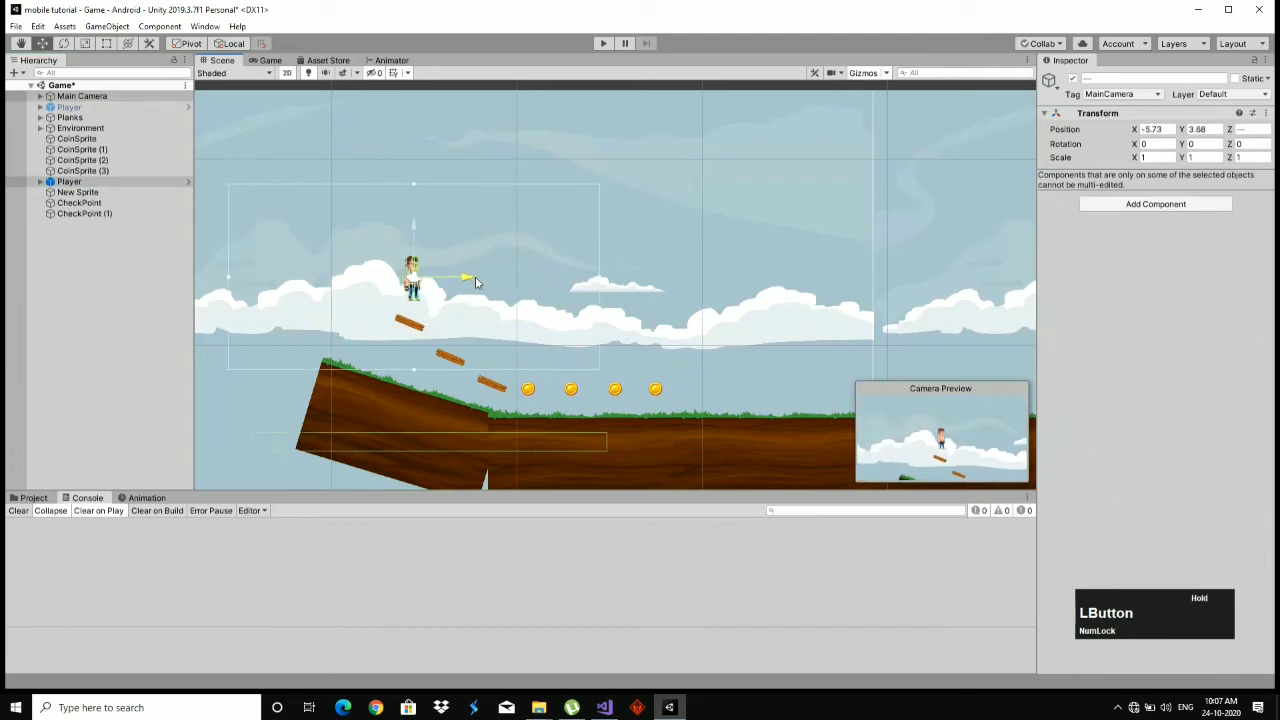
pyautogui.click(603, 51)
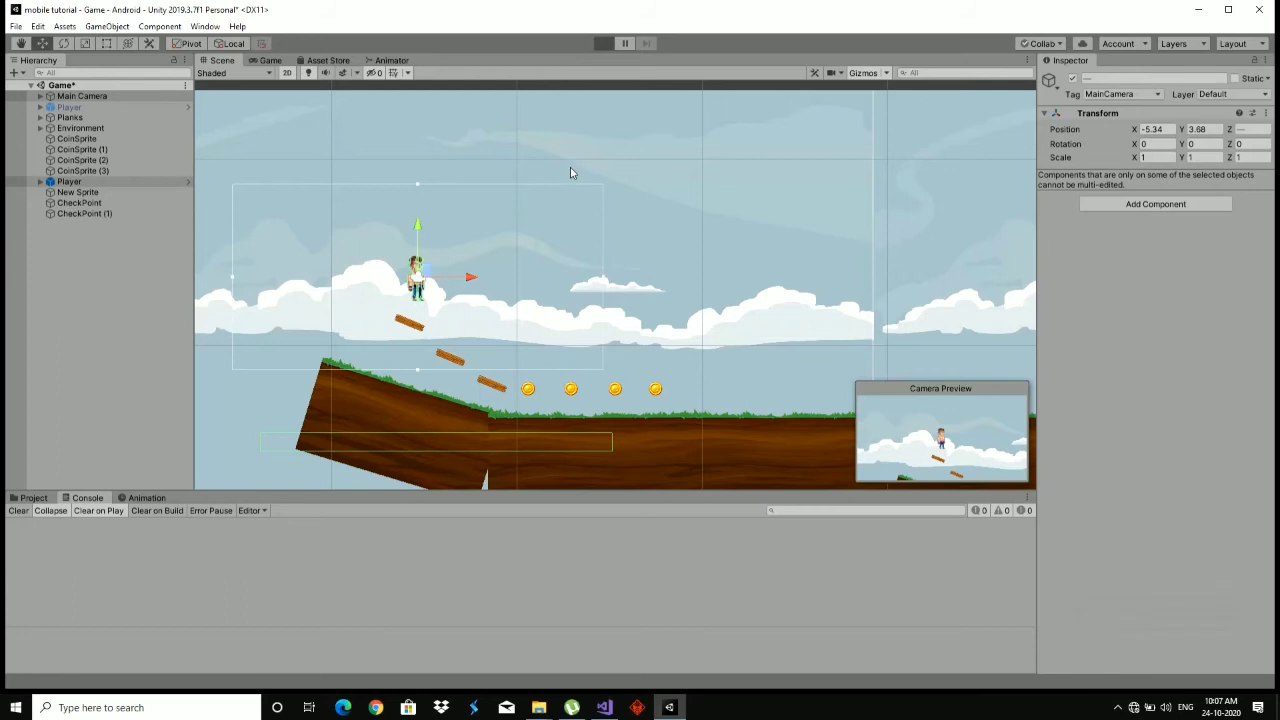
# Walk the player left off the platform so it falls, then stop the game.
pyautogui.write('aaaa')
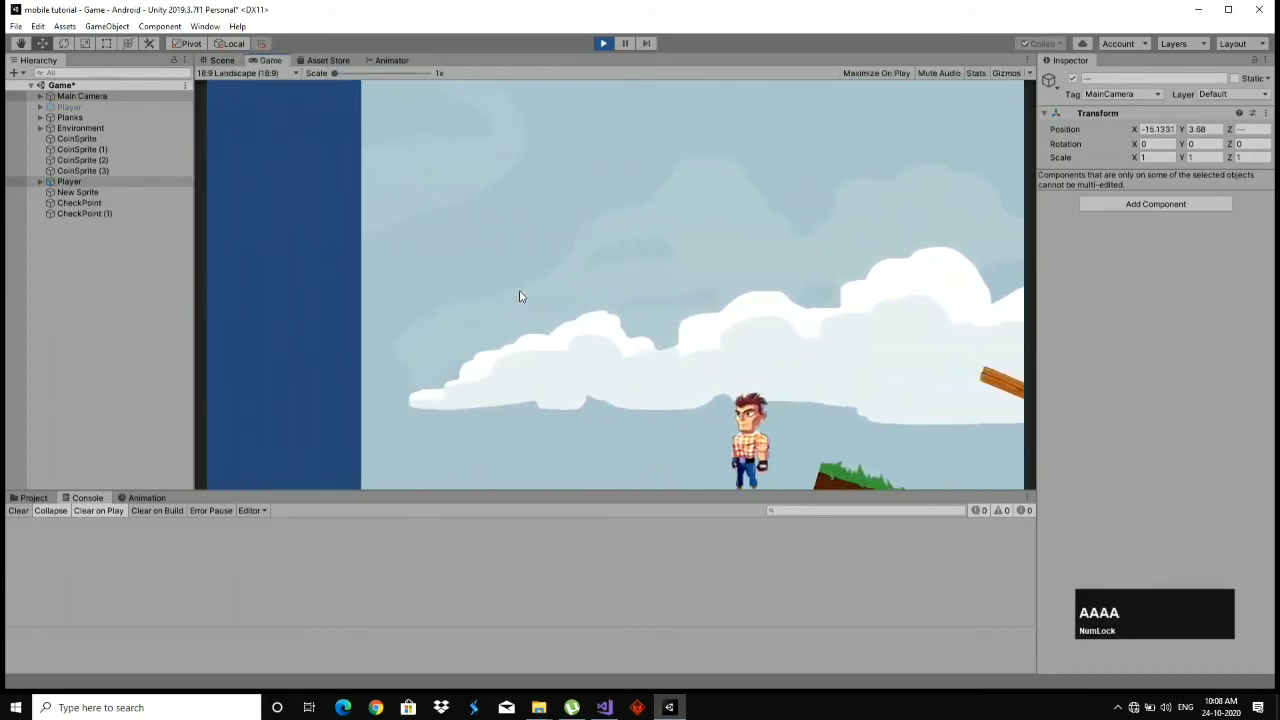
pyautogui.press('BackSpace')
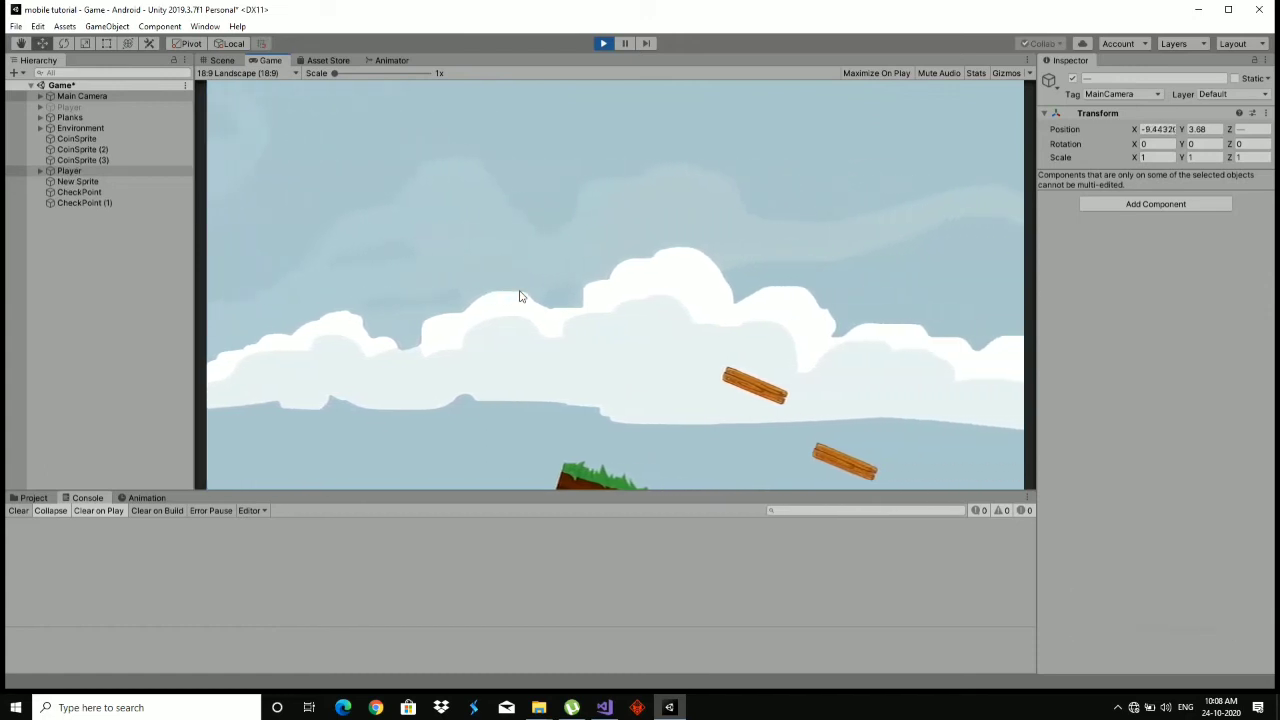
pyautogui.write('ds')
pyautogui.click(611, 42)
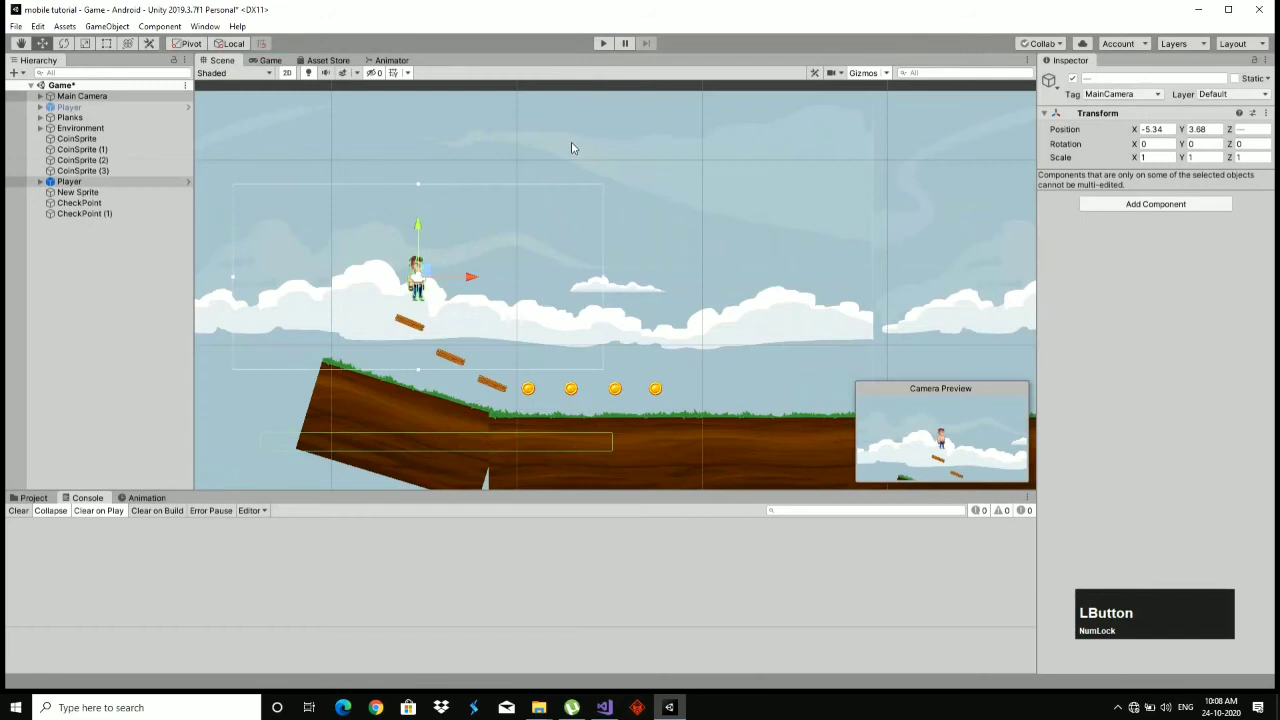
# Move the Player slightly lower above the top plank and start another play-test.
pyautogui.press('z')
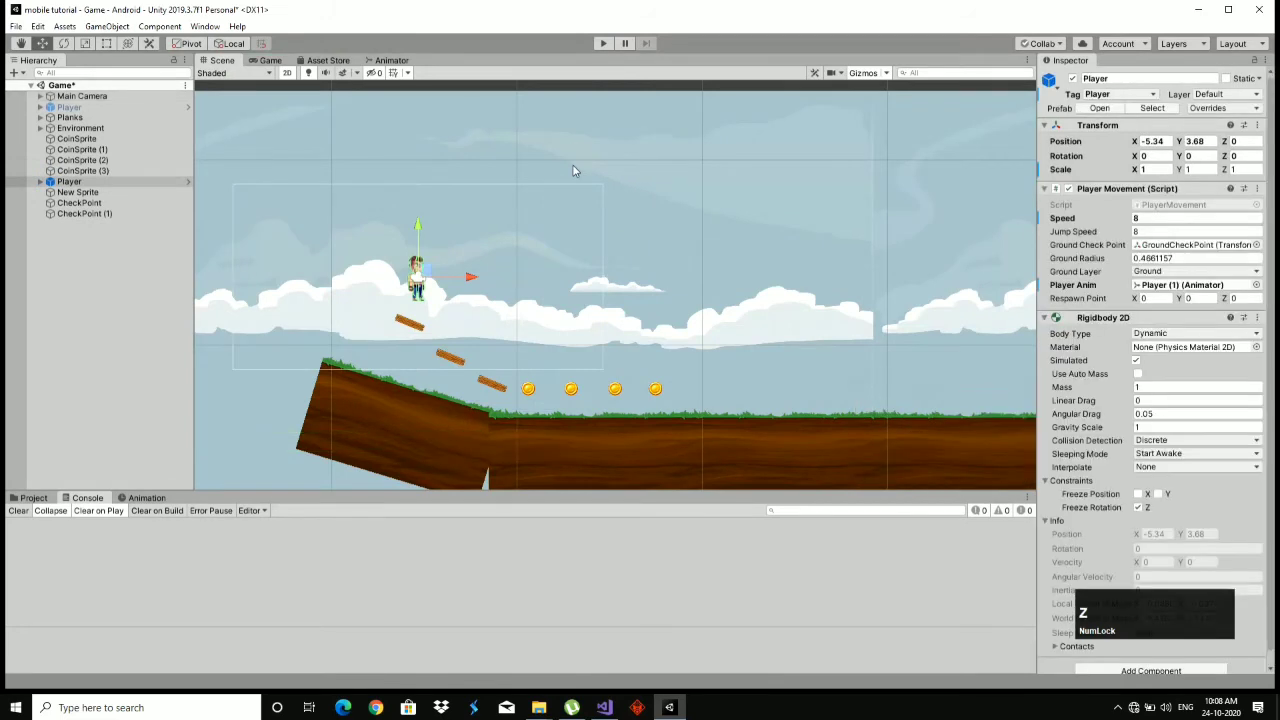
pyautogui.press('z')
pyautogui.press('ctrl+Num_Lock')
pyautogui.press('z')
pyautogui.click(522, 347)
pyautogui.click(522, 347)
pyautogui.click(522, 347)
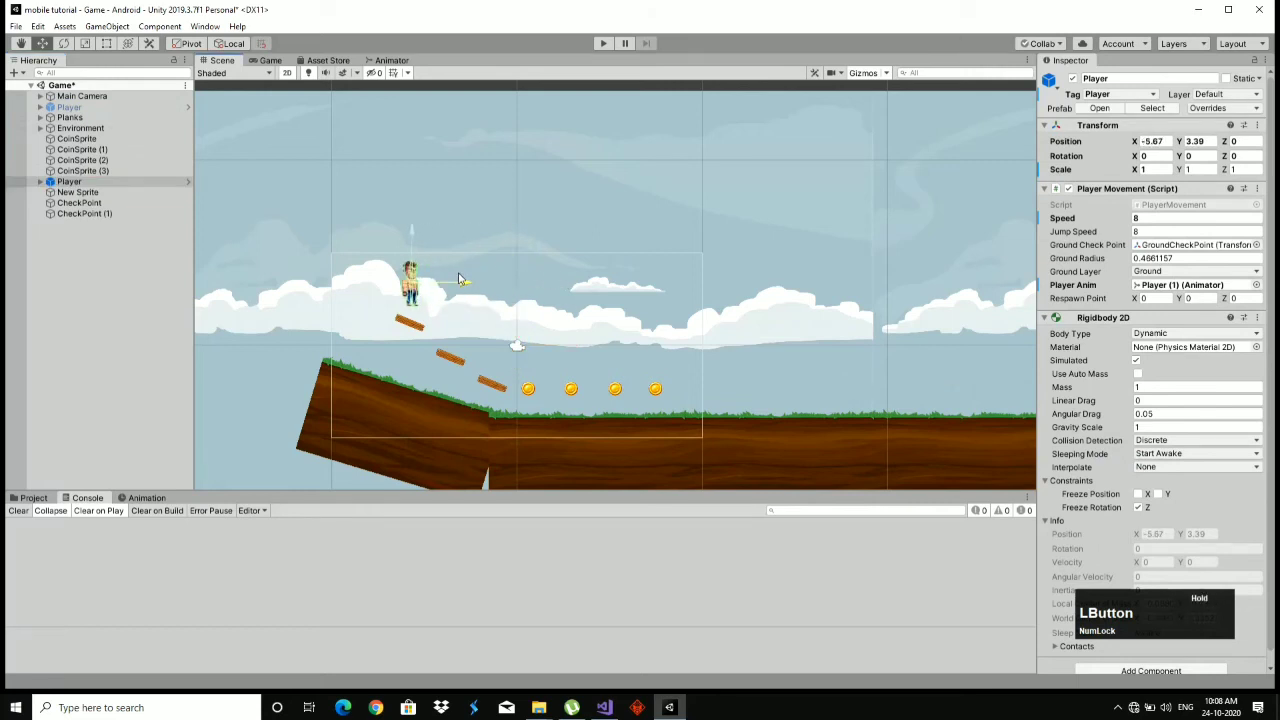
pyautogui.click(614, 43)
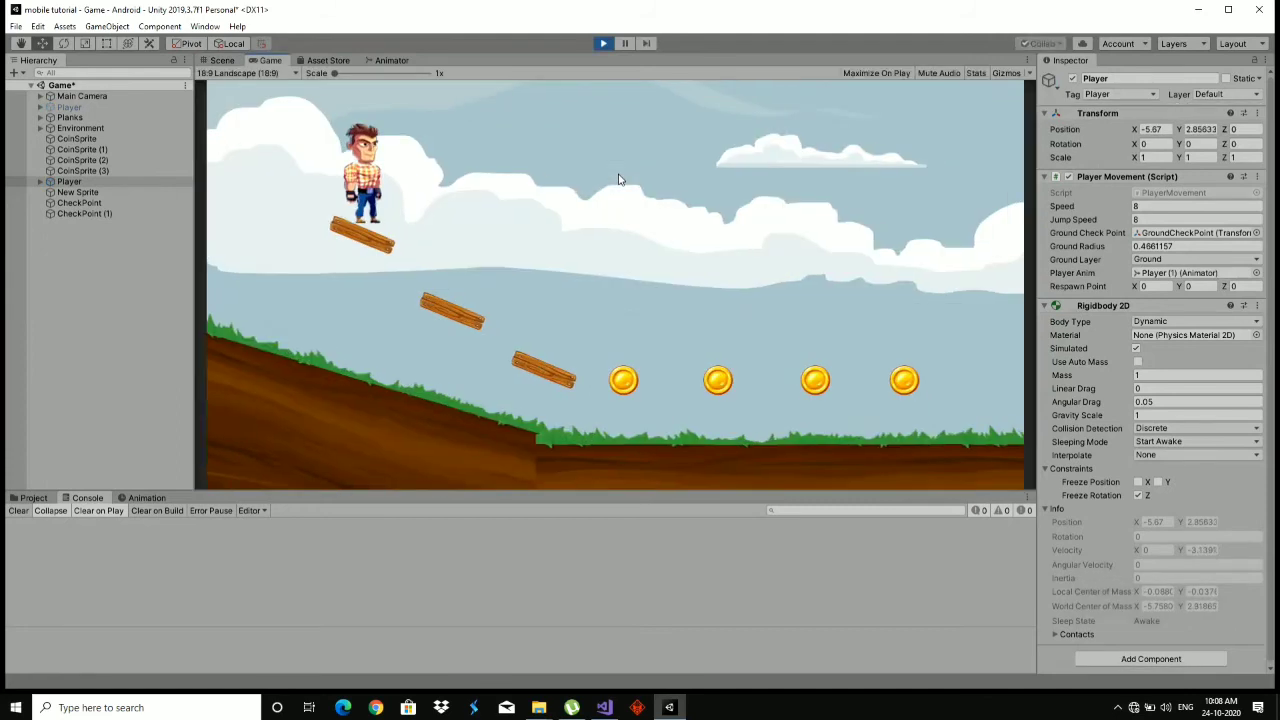
# Walk the player left down the planks until it falls and respawns.
pyautogui.write('aaaaaaaa')
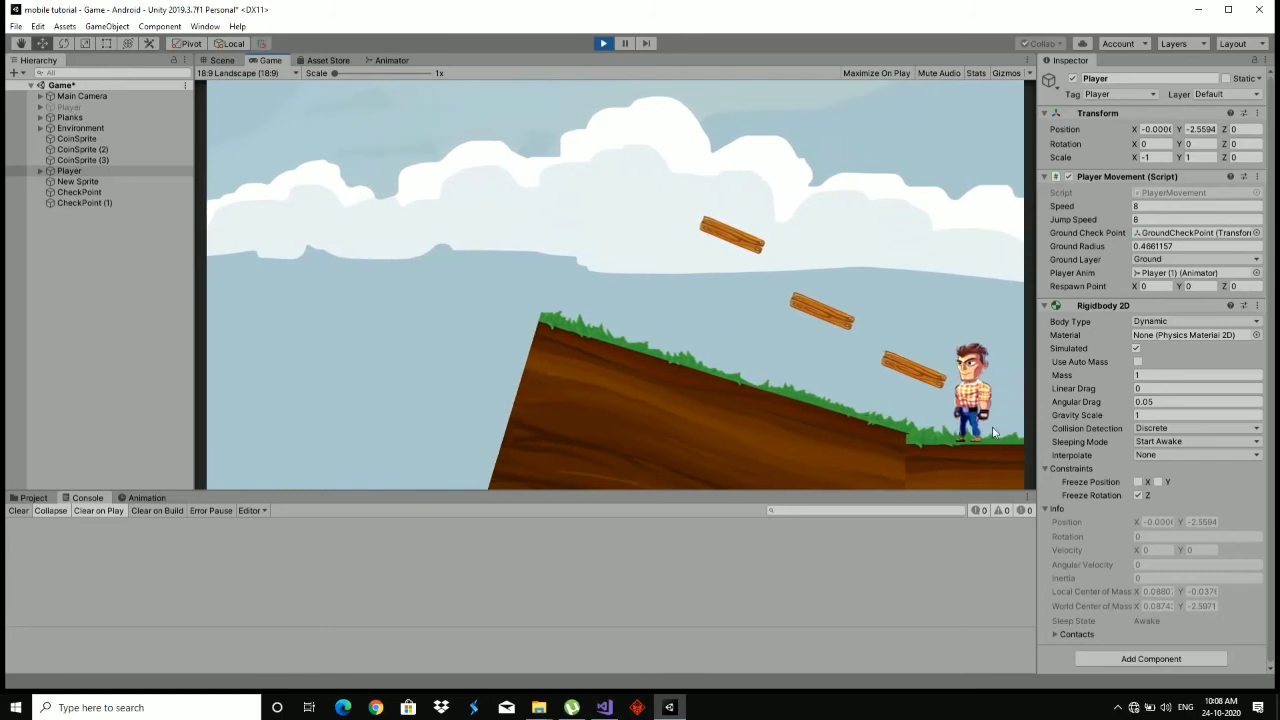
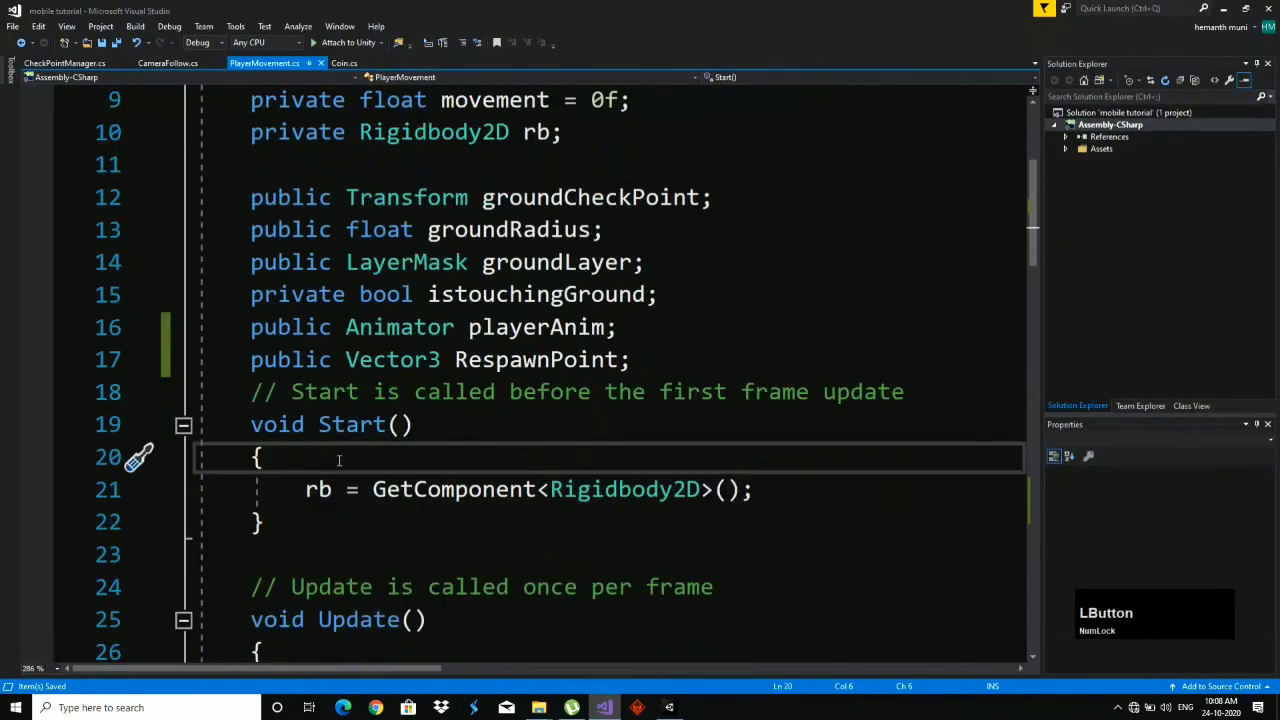
# Add RespawnPoint = transform.position; at the top of Start() and save the script.
pyautogui.press('Return')
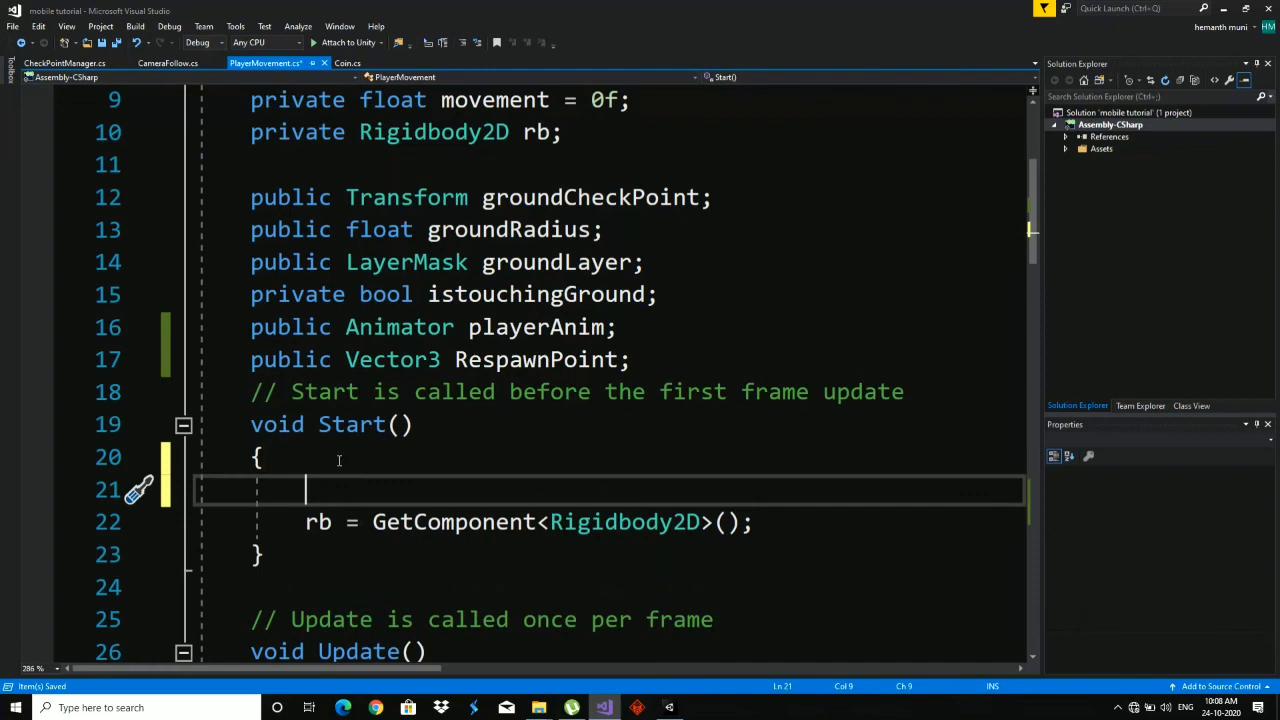
pyautogui.write('res')
pyautogui.press('Return')
pyautogui.press('=')
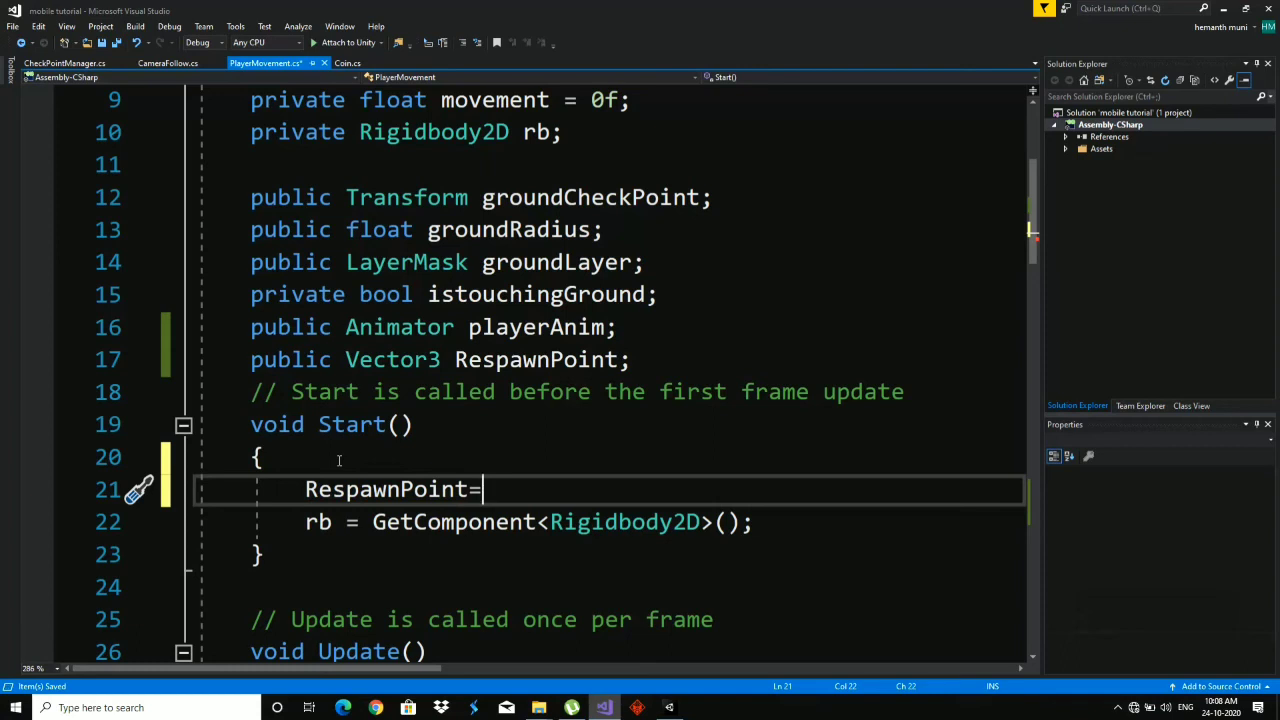
pyautogui.write('tr')
pyautogui.press('Return')
pyautogui.write('.po')
pyautogui.press('Return')
pyautogui.press(';')
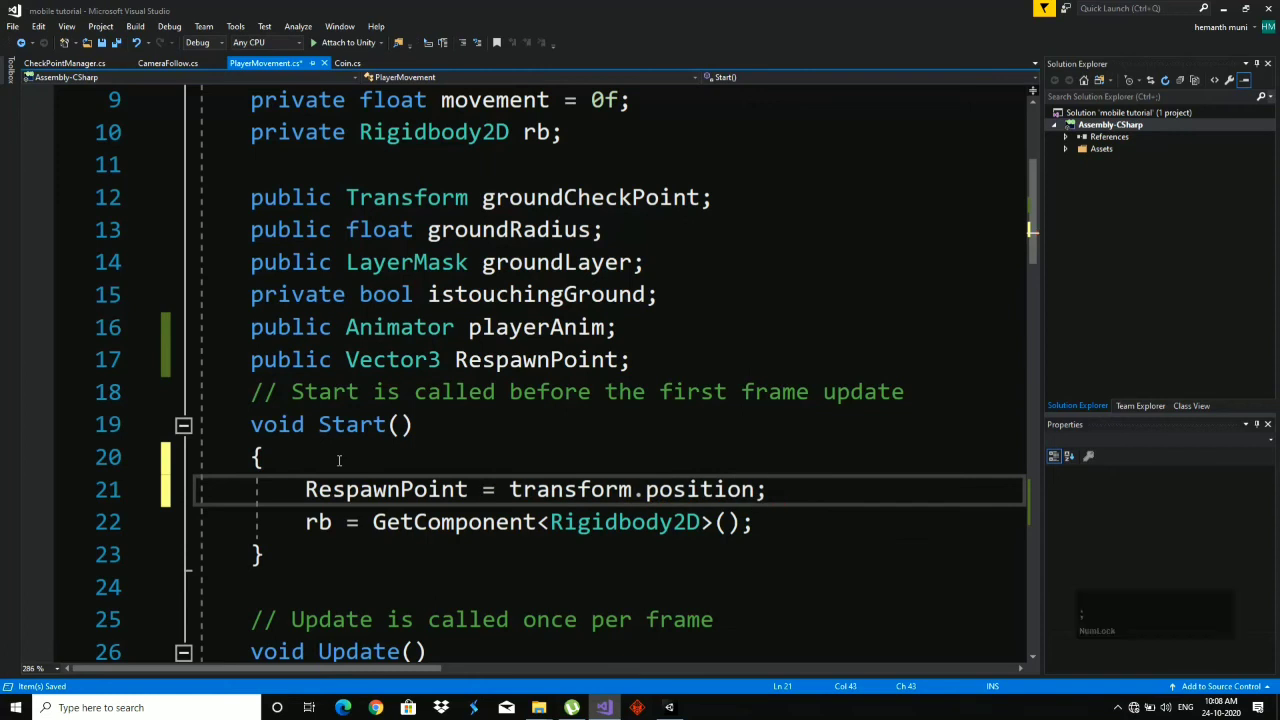
pyautogui.press('ctrl+Num_Lock')
pyautogui.press('ctrl+s')
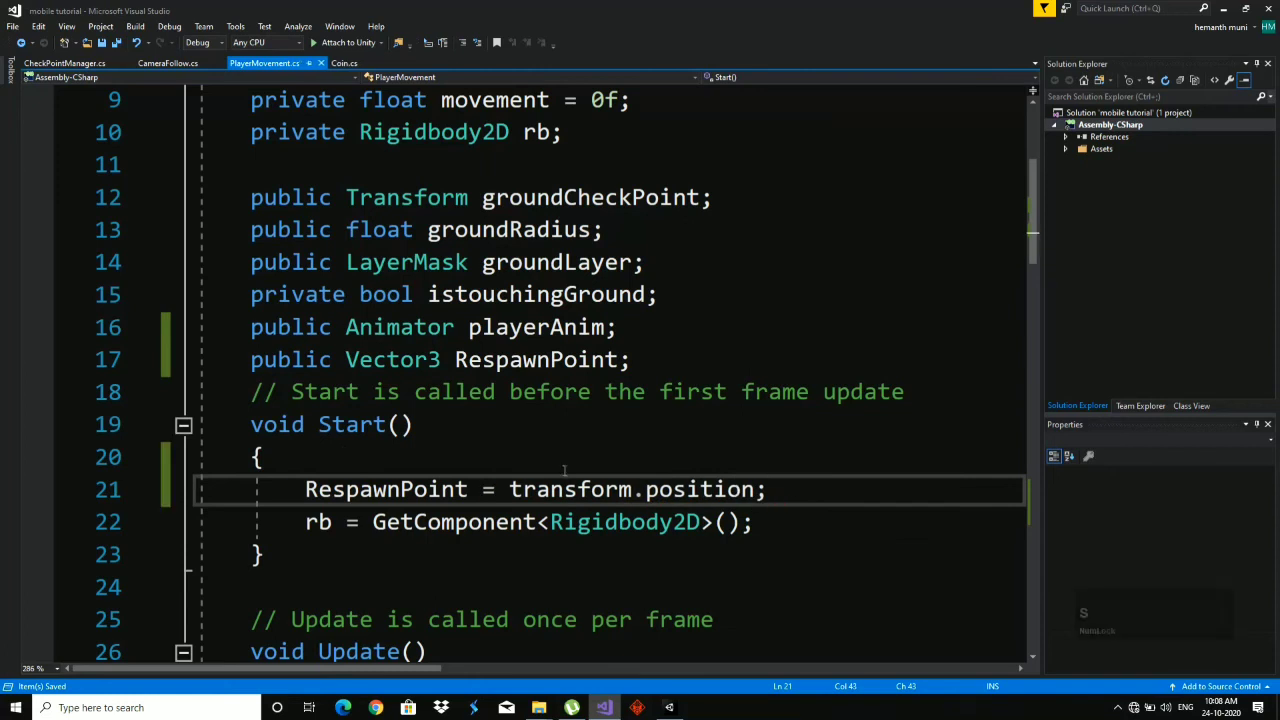
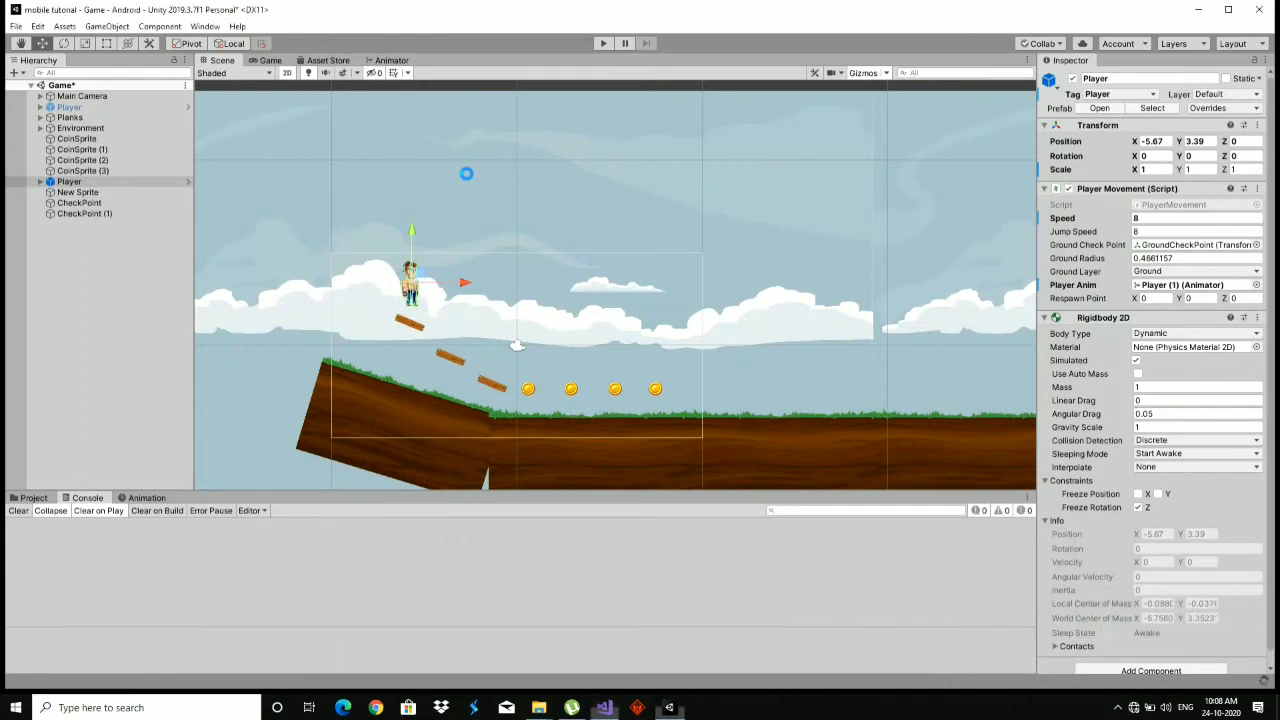
# Play-test the level, walking left and right and jumping across platforms through the checkpoints.
pyautogui.click(523, 347)
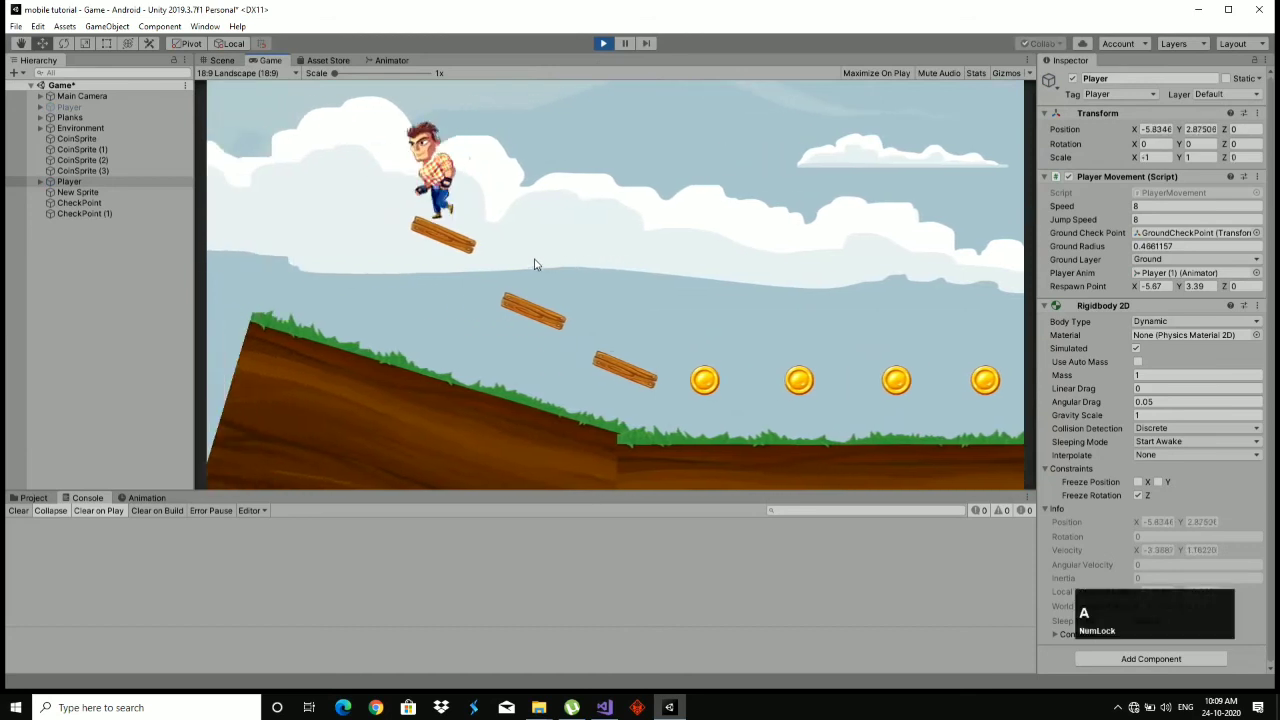
pyautogui.write('aaaaaaaaa')
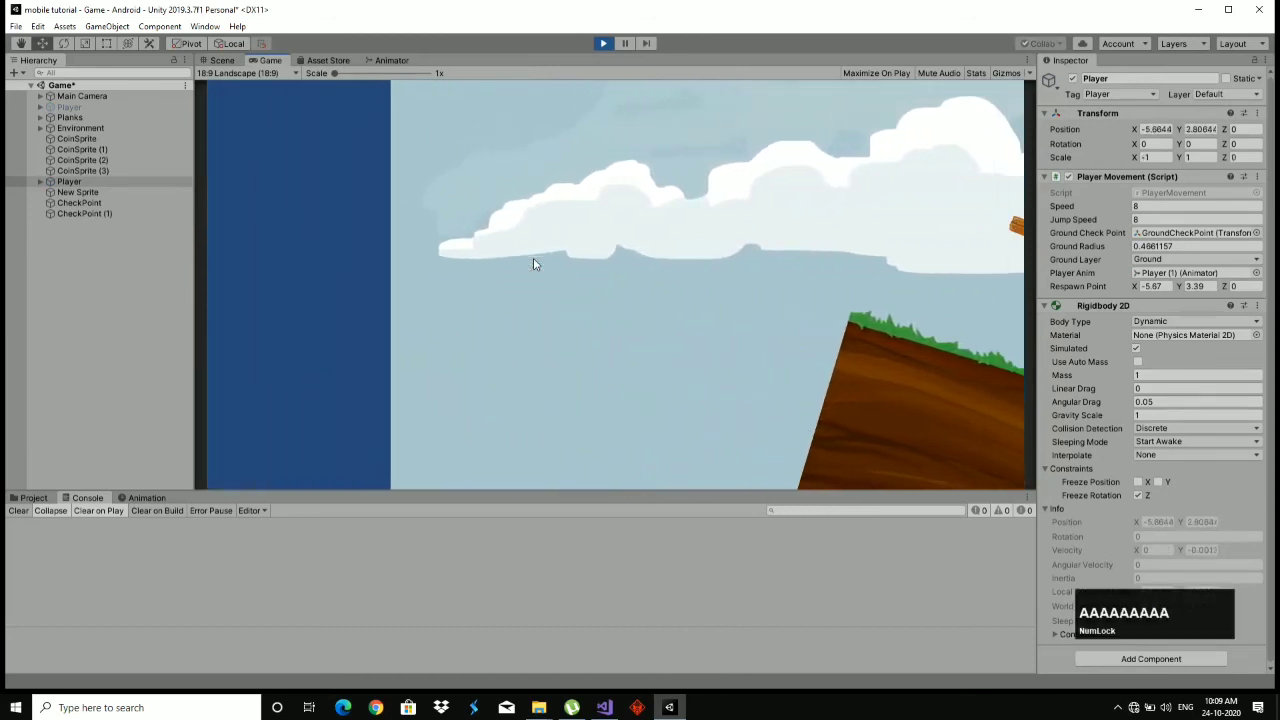
pyautogui.write('ddddddddddddddd')
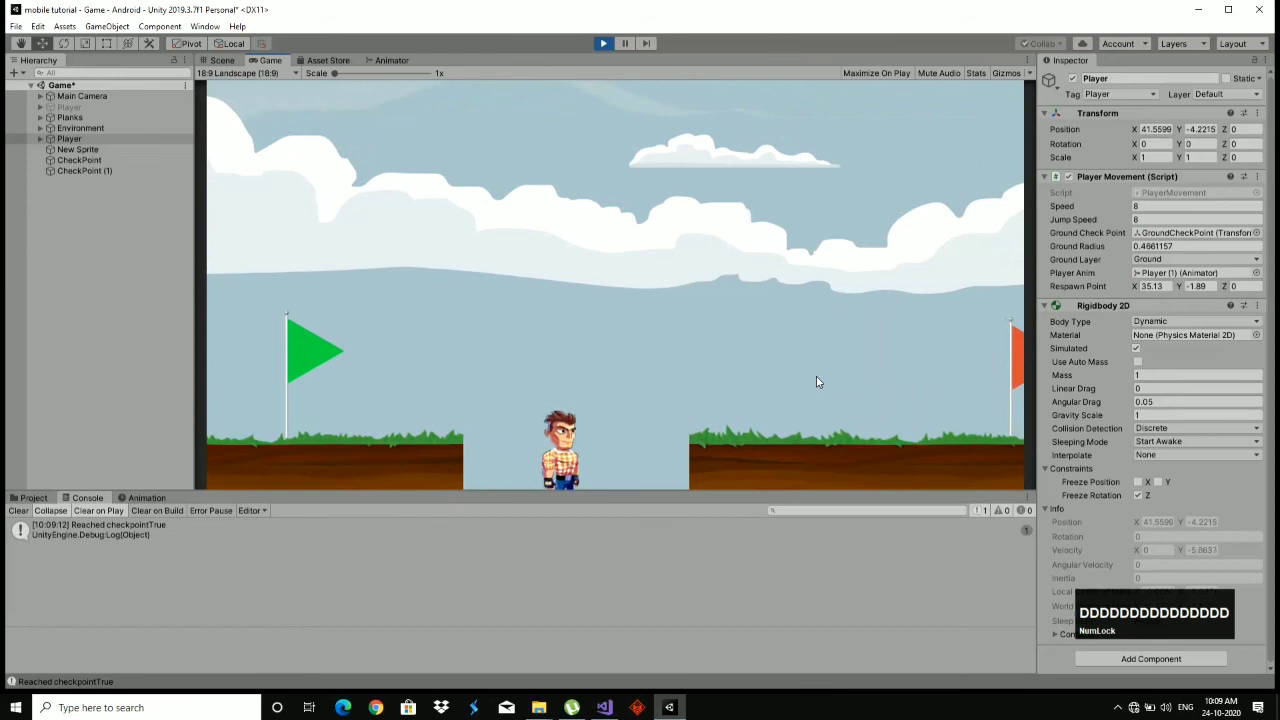
pyautogui.press('d')
pyautogui.press('space')
pyautogui.press('d')
pyautogui.press('space')
pyautogui.press('d')
# Run into a gap to fall, confirm respawn at the last checkpoint flag, then end play mode.
pyautogui.write('ddddddddddddddd')
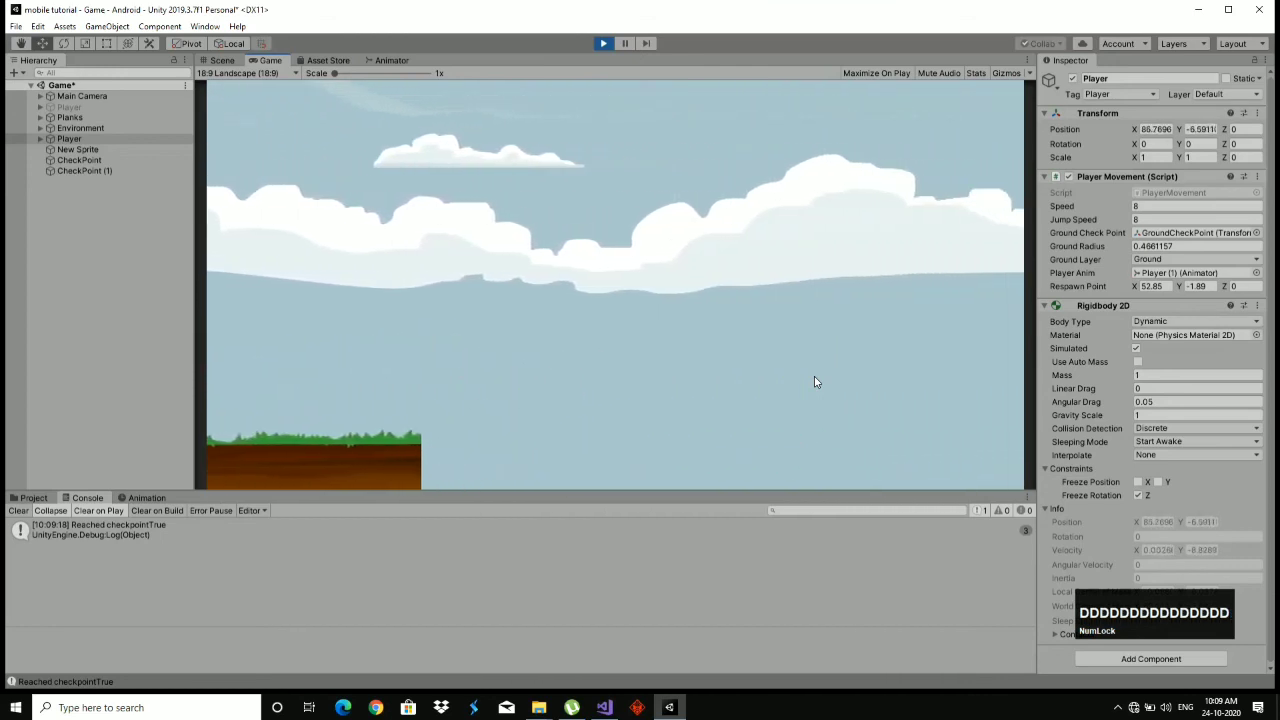
pyautogui.write('DDDDDDDDDDDDDDD')
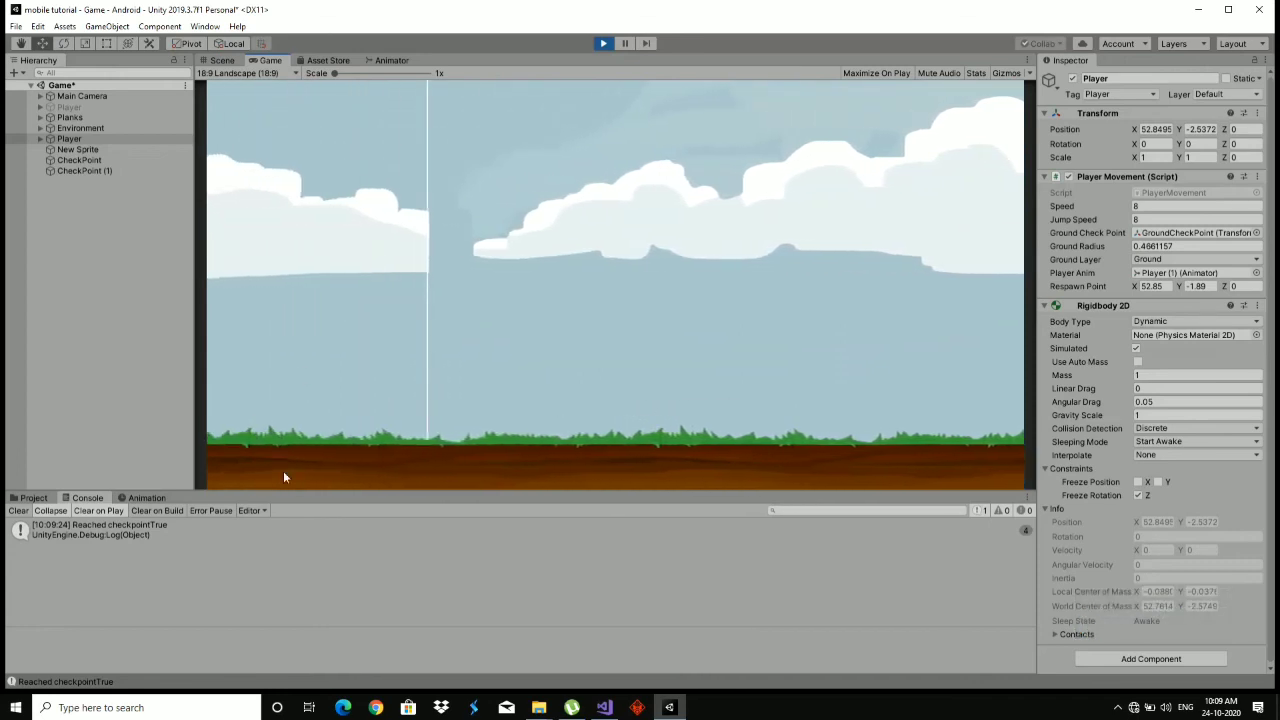
pyautogui.press('a')
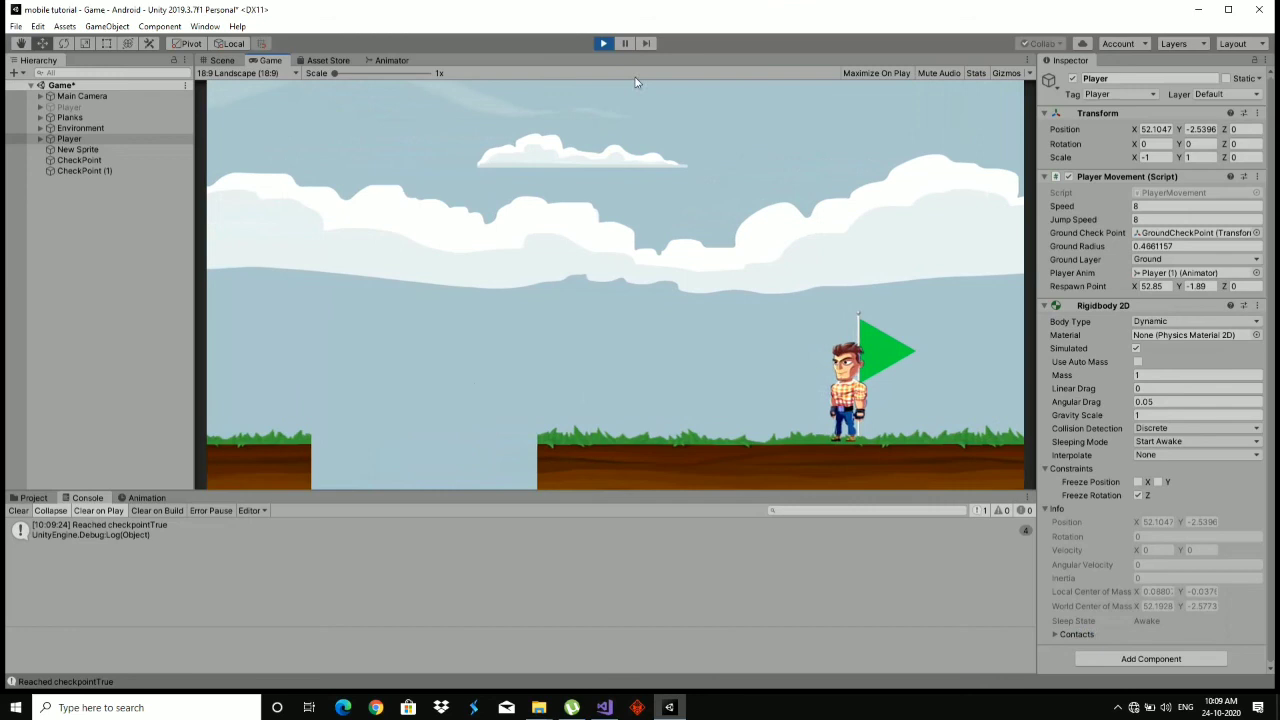
pyautogui.click(611, 49)
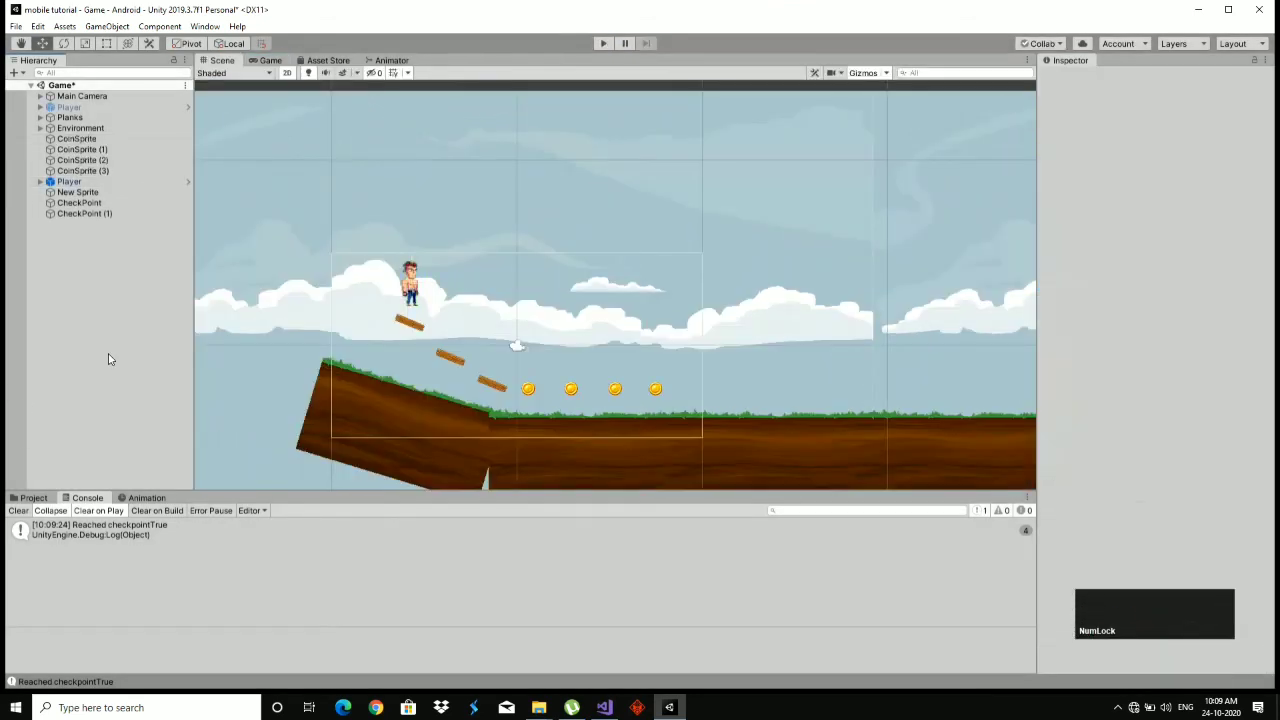
pyautogui.write('ss')
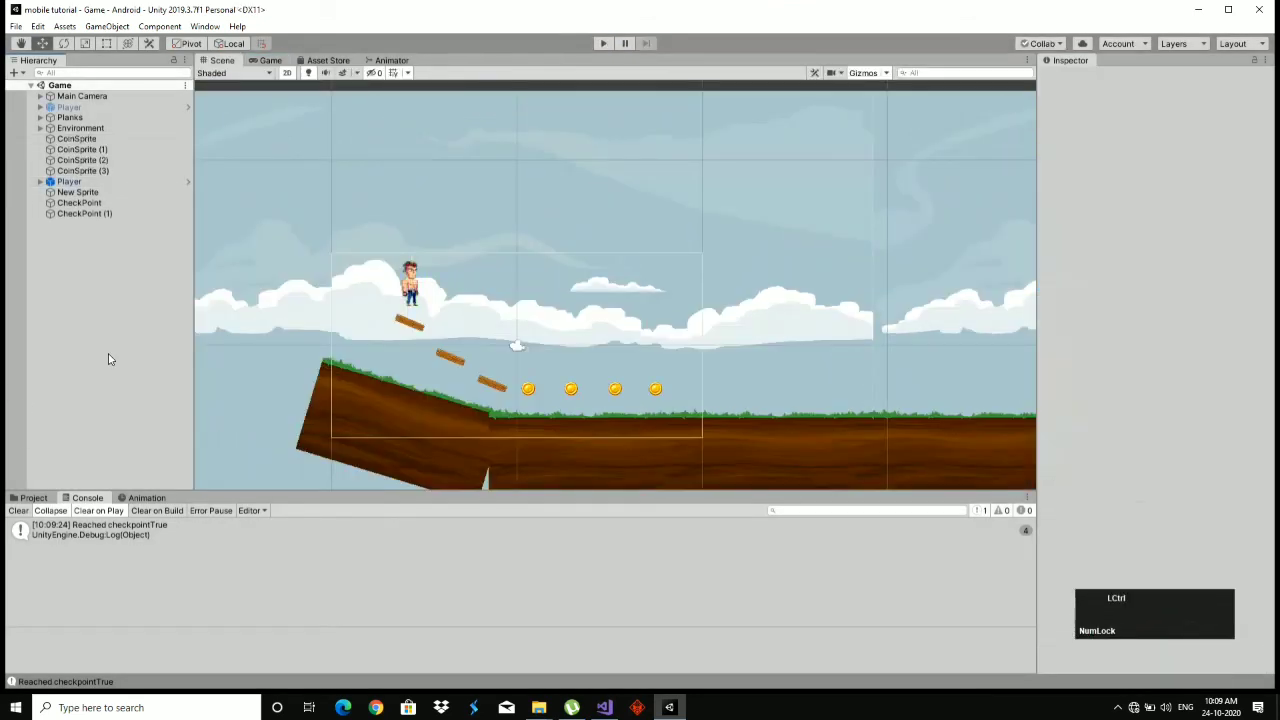